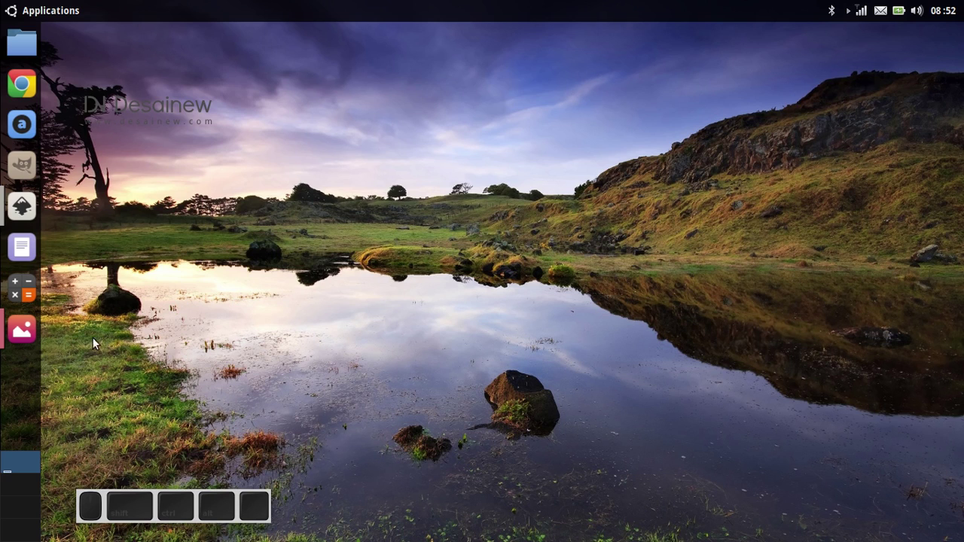
# Review the google-guides.png reference image, then minimize Image Viewer.
pyautogui.click(4, 344)
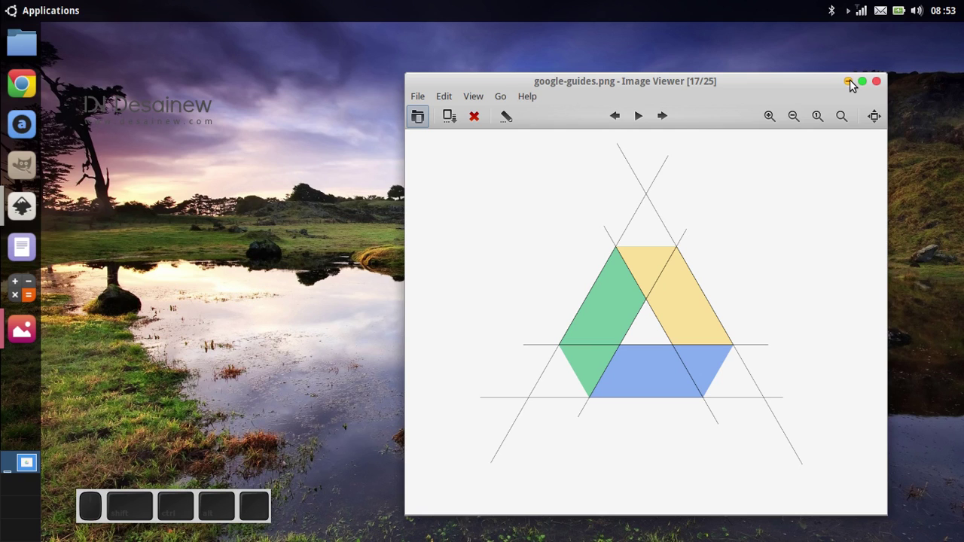
pyautogui.click(856, 86)
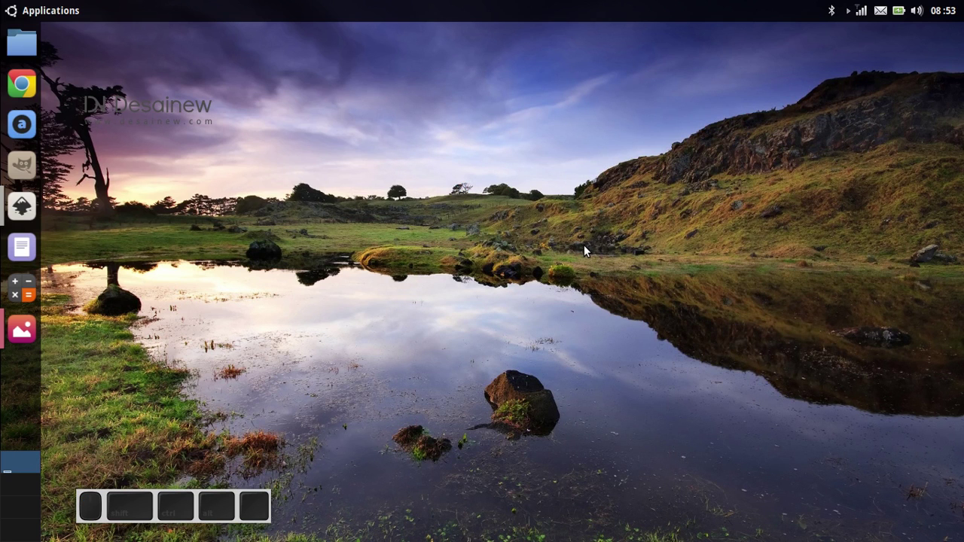
# Launch Inkscape and generate an equilateral triangle with 600 px sides via the Triangle extension with live preview.
pyautogui.click(23, 219)
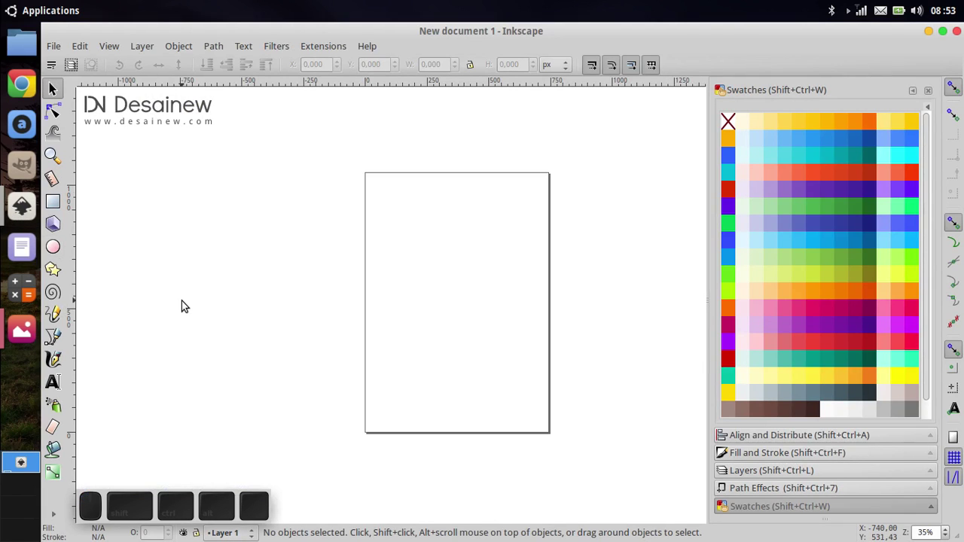
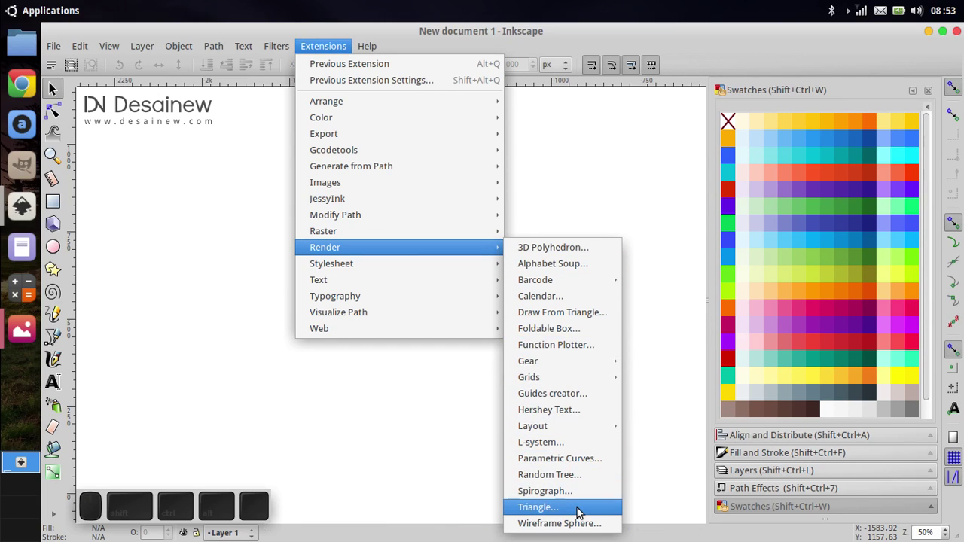
pyautogui.click(580, 509)
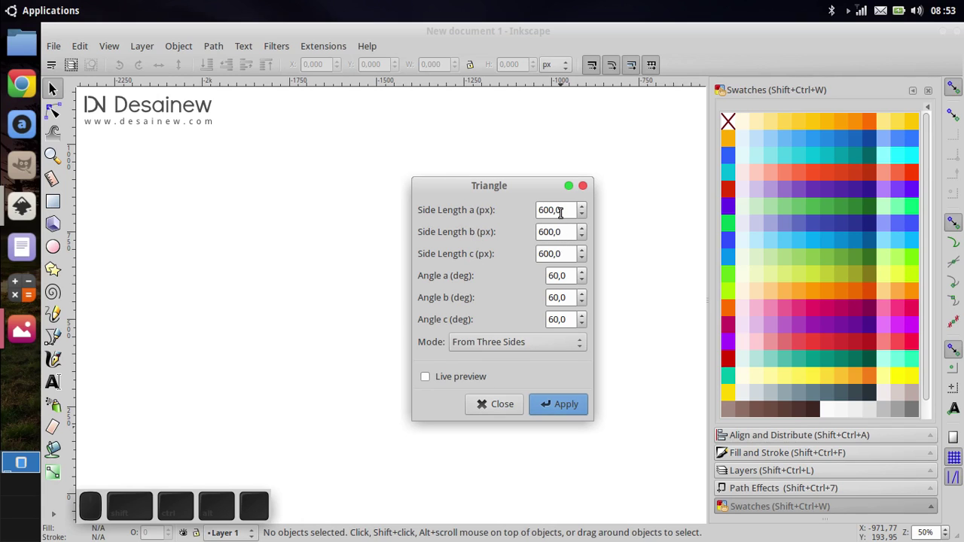
pyautogui.doubleClick(51, 270)
pyautogui.doubleClick(51, 271)
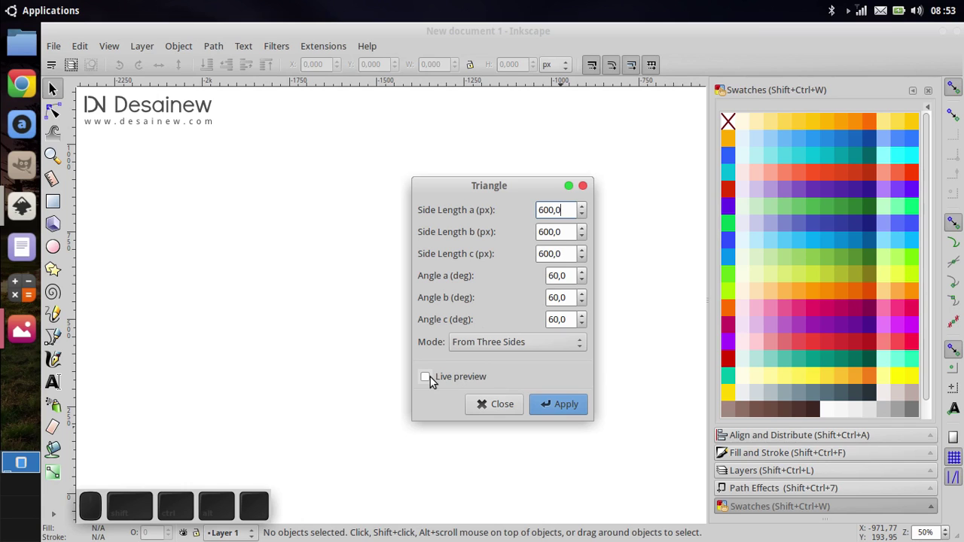
pyautogui.click(433, 384)
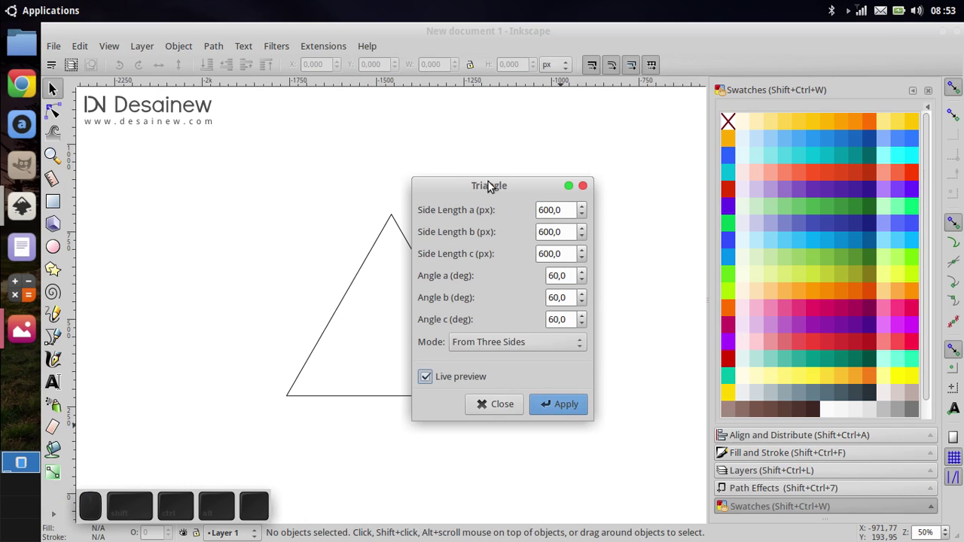
pyautogui.moveTo(489, 189); pyautogui.dragTo(583, 145)
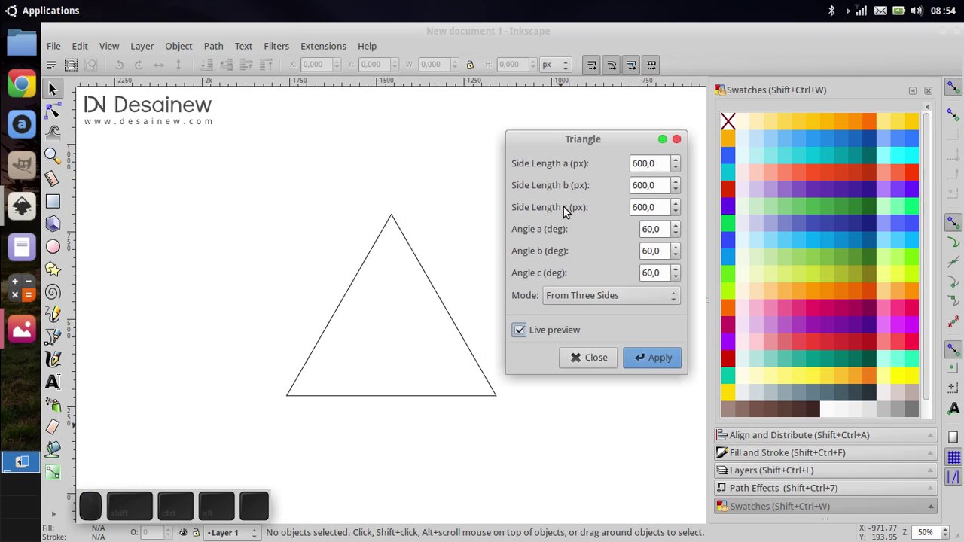
pyautogui.click(657, 366)
# Select the triangle and give it a 200 px stroke width in Fill and Stroke.
pyautogui.click(579, 369)
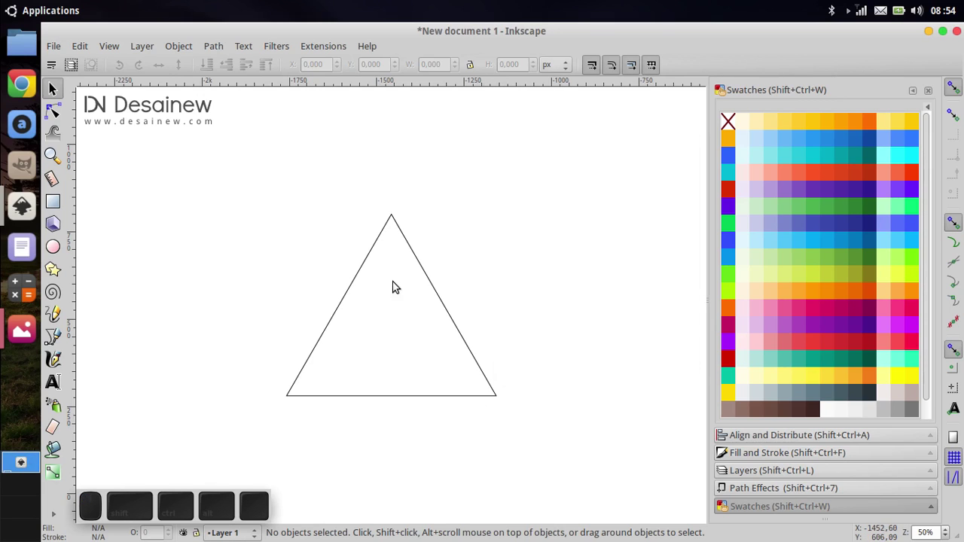
pyautogui.click(402, 224)
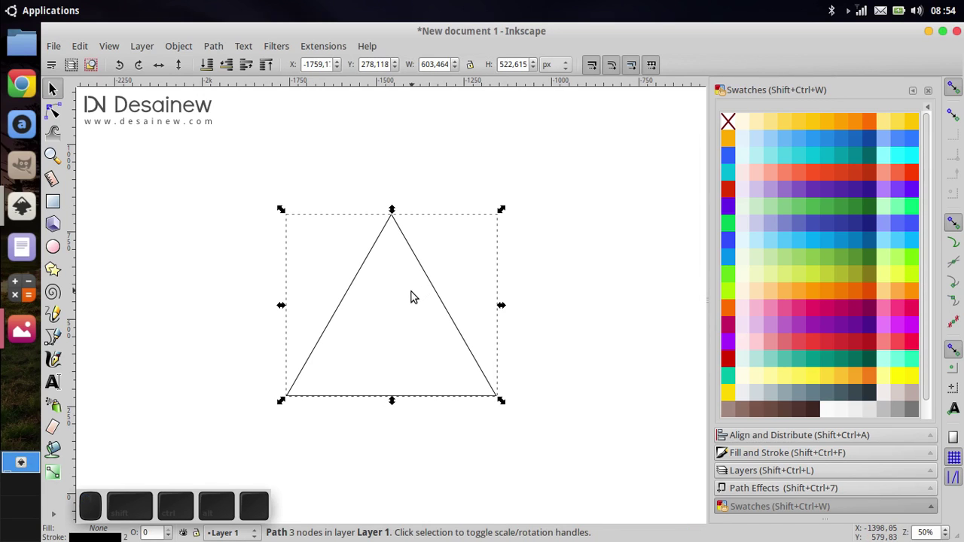
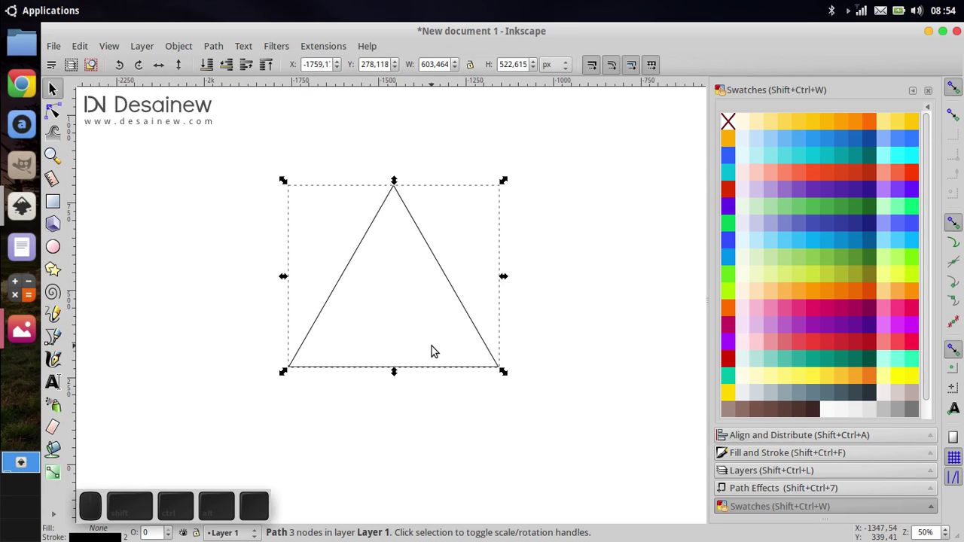
pyautogui.click(771, 435)
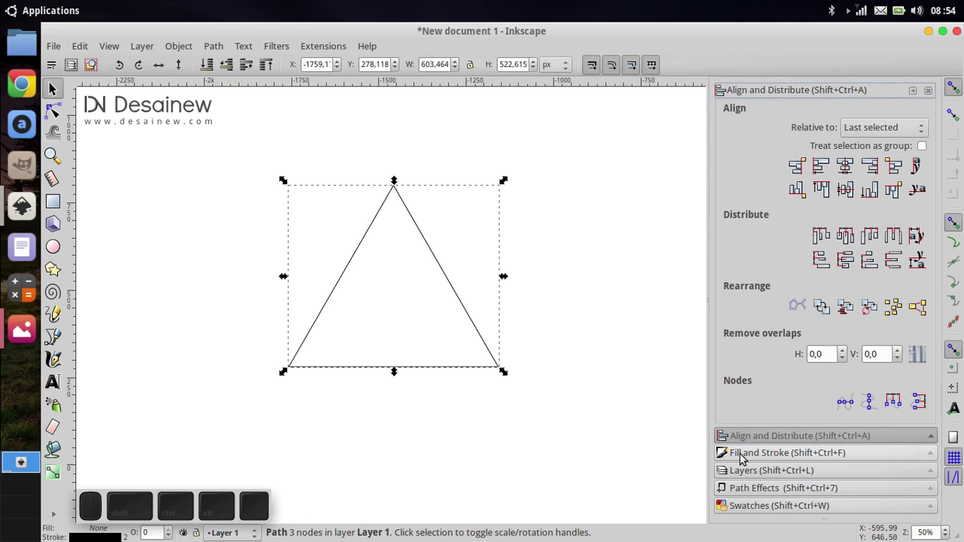
pyautogui.click(747, 460)
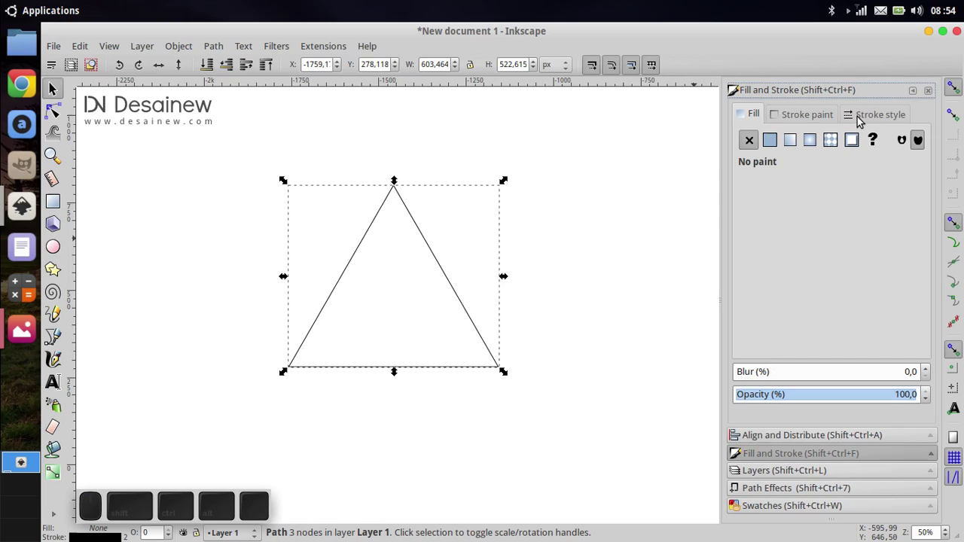
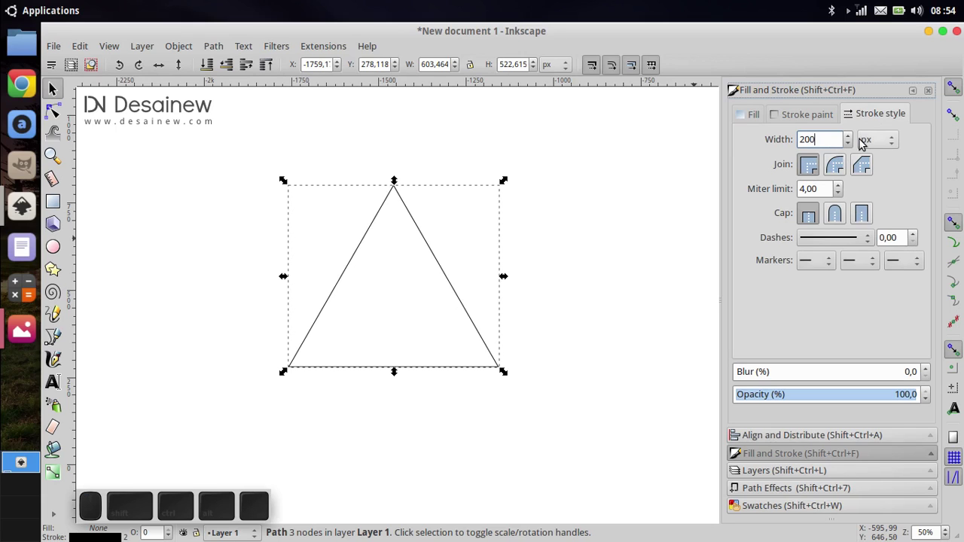
pyautogui.press('Return')
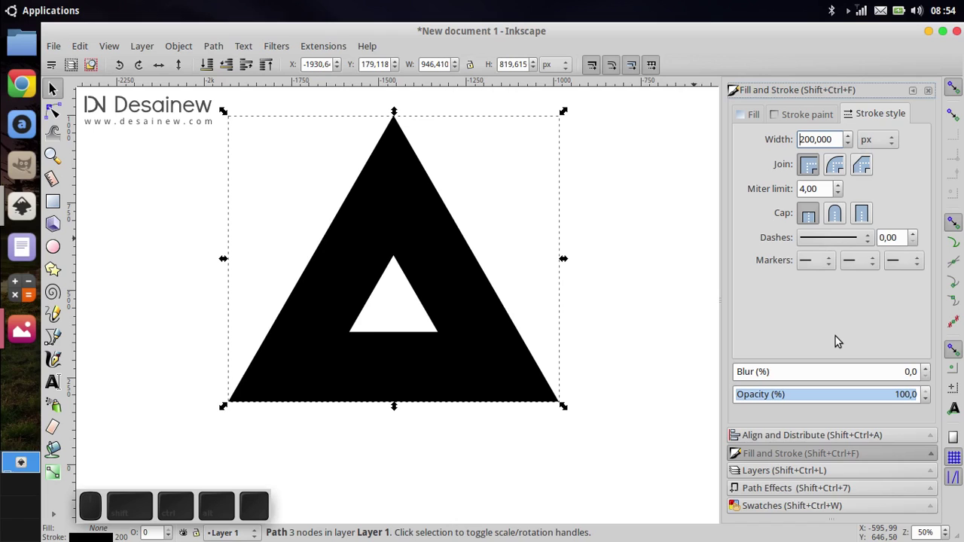
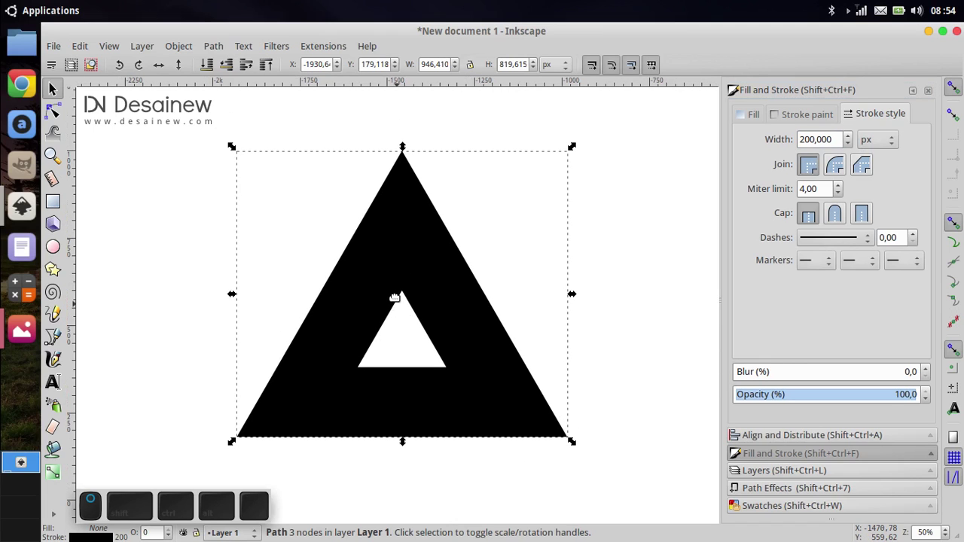
pyautogui.scroll(3)
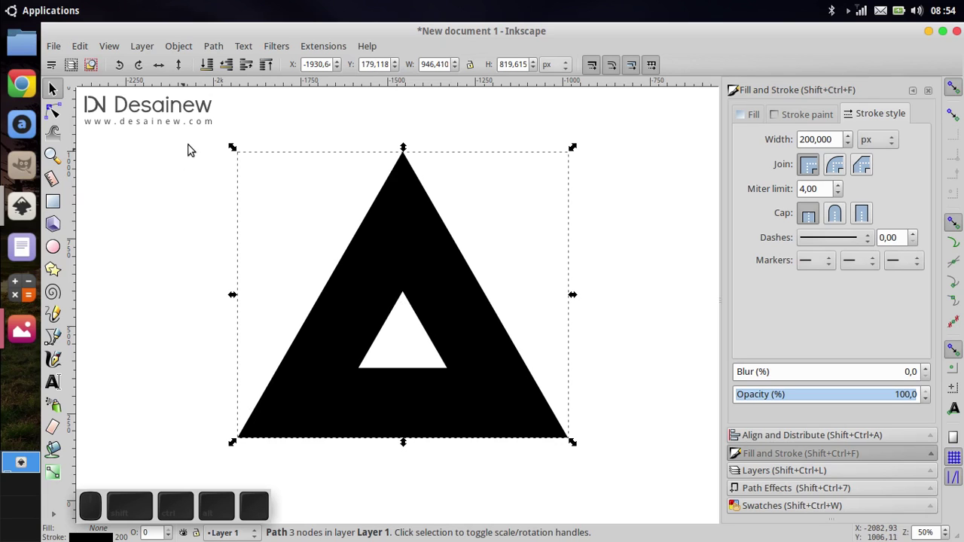
# Convert the thick stroke into a solid filled triangular ring with Stroke to Path.
pyautogui.click(211, 44)
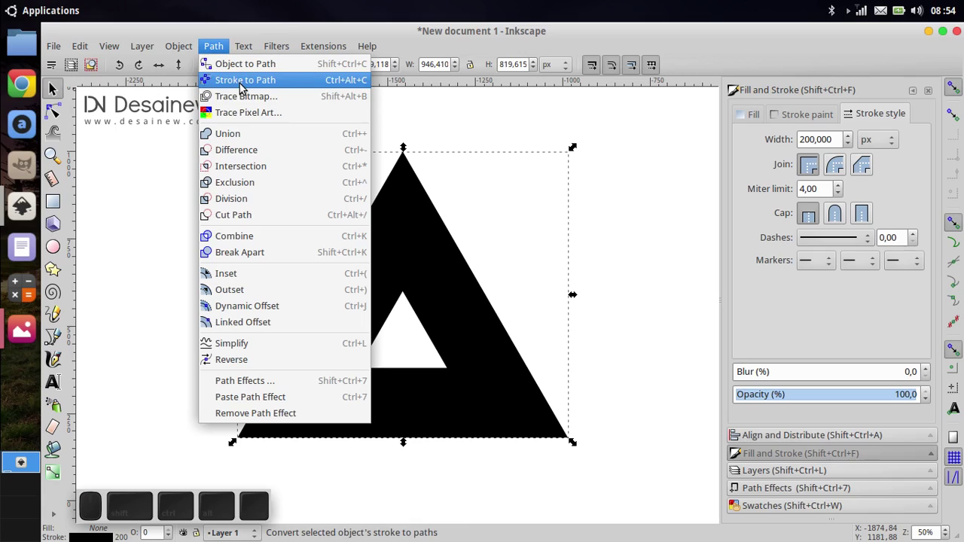
pyautogui.click(411, 115)
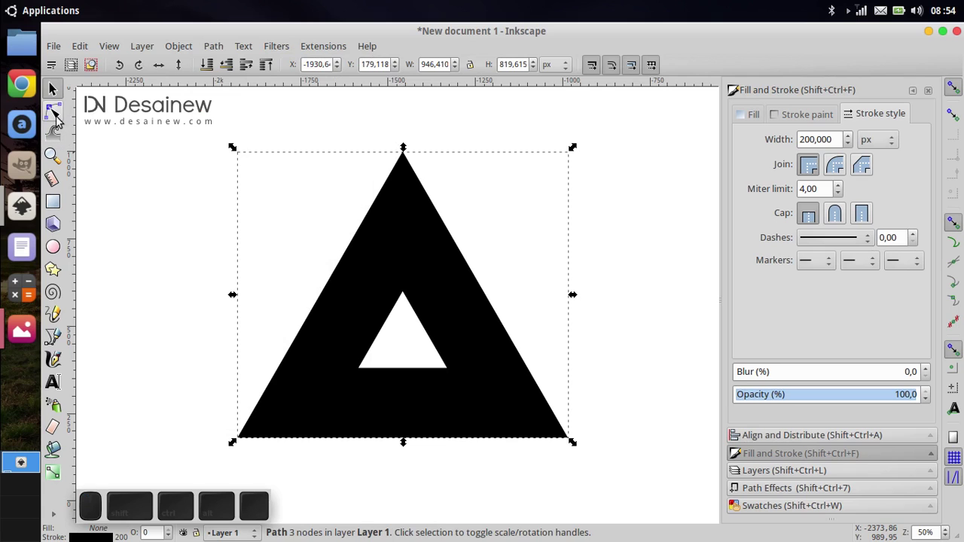
pyautogui.click(63, 123)
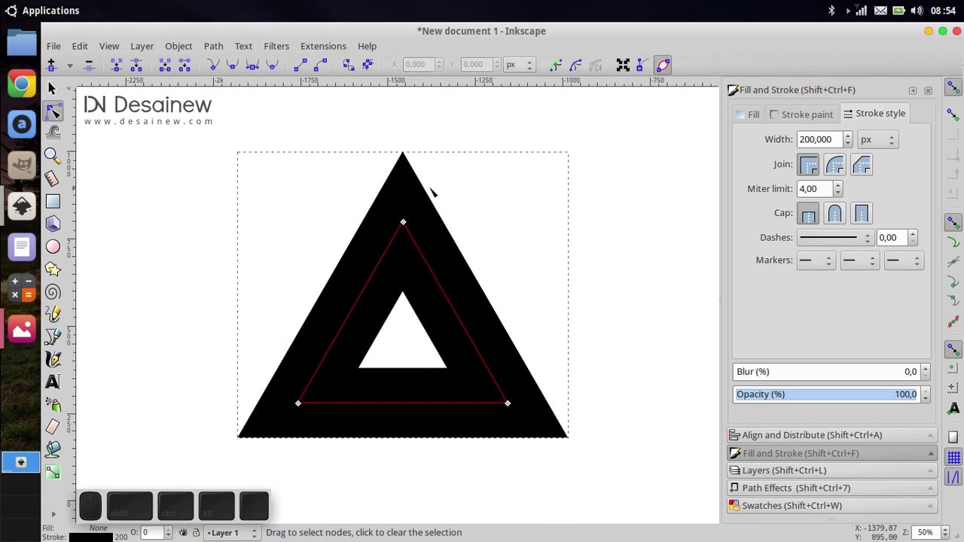
pyautogui.click(229, 55)
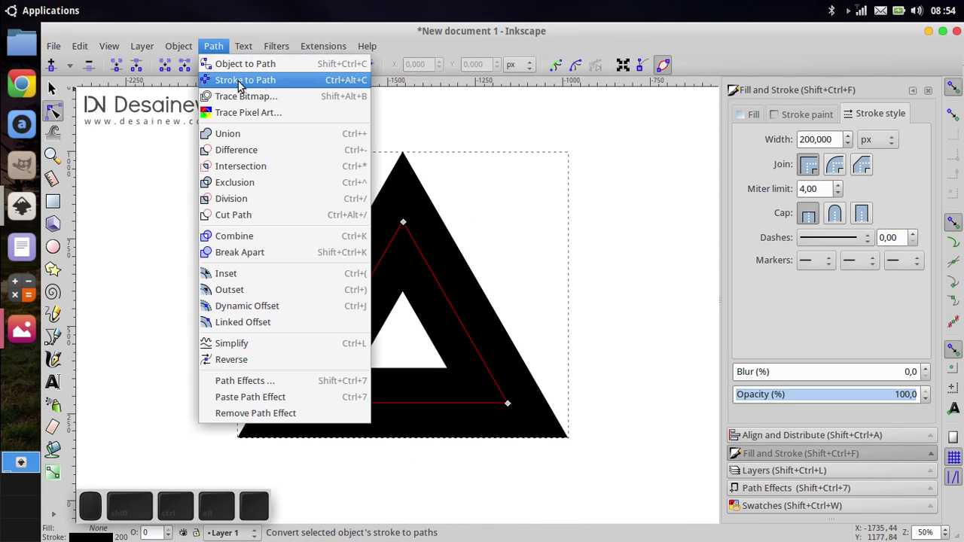
pyautogui.click(271, 84)
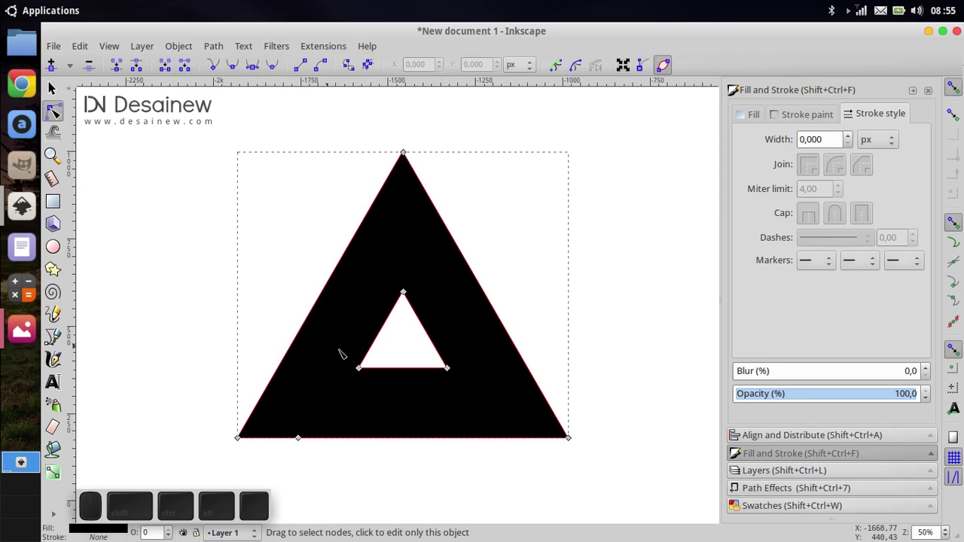
pyautogui.click(790, 458)
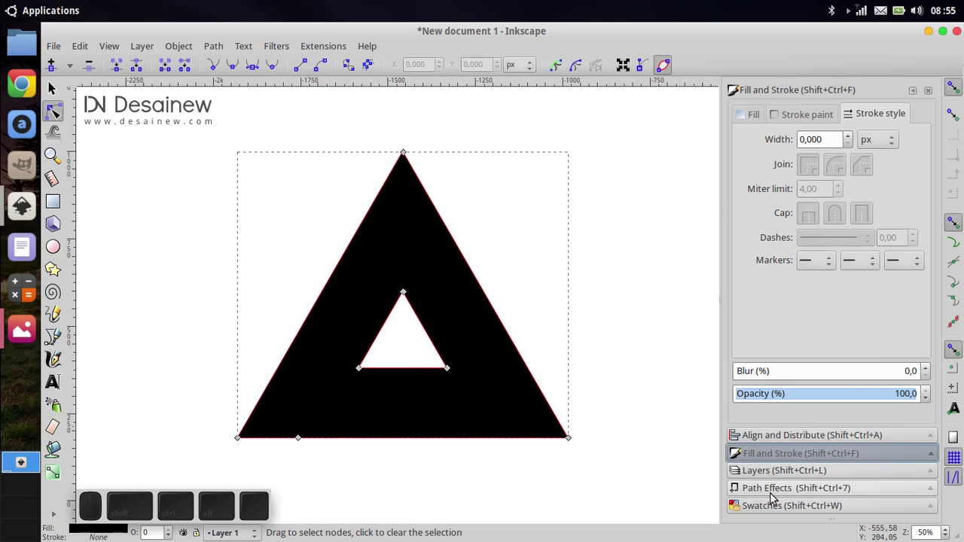
# Fill the ring light blue from the Swatches panel and select it as a whole object.
pyautogui.click(777, 514)
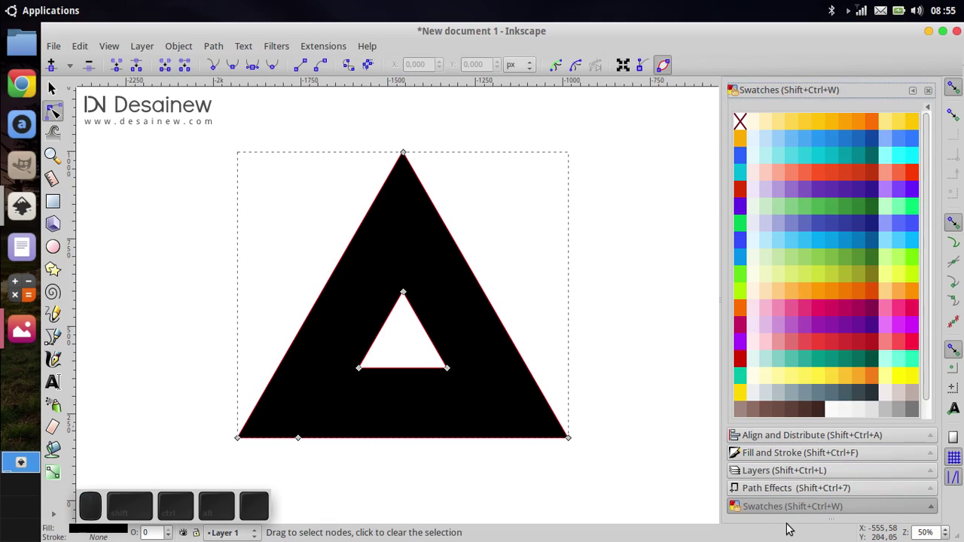
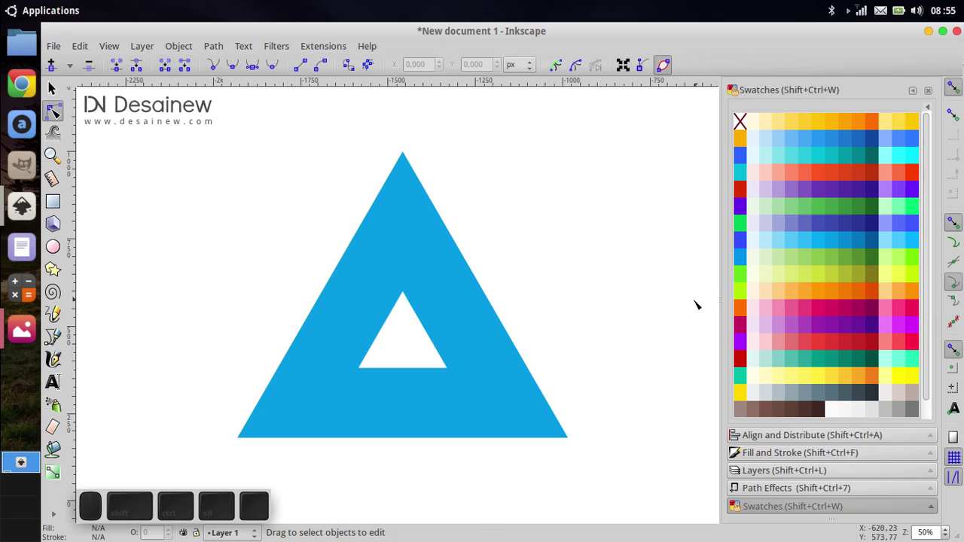
pyautogui.click(63, 92)
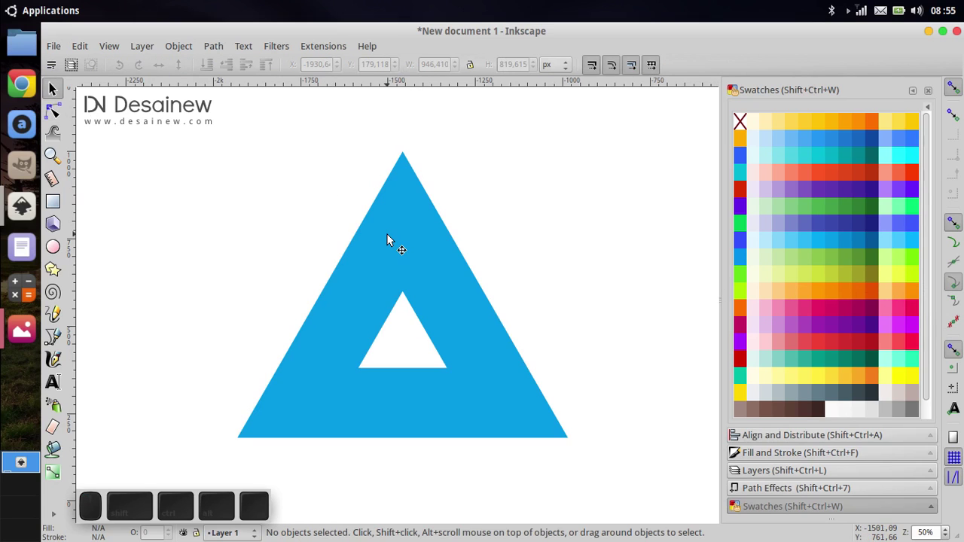
pyautogui.click(391, 238)
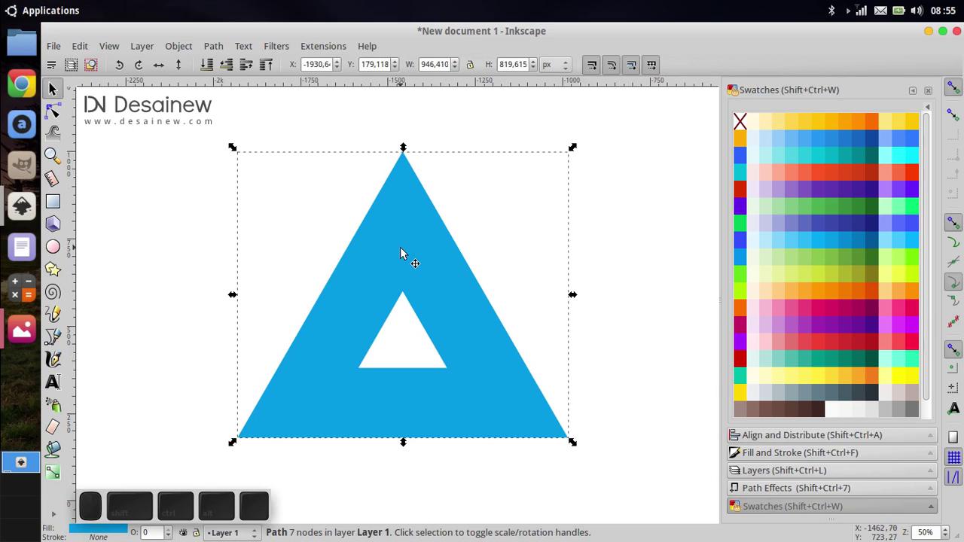
# Duplicate the blue ring and flip the copy vertically.
pyautogui.rightClick(405, 250)
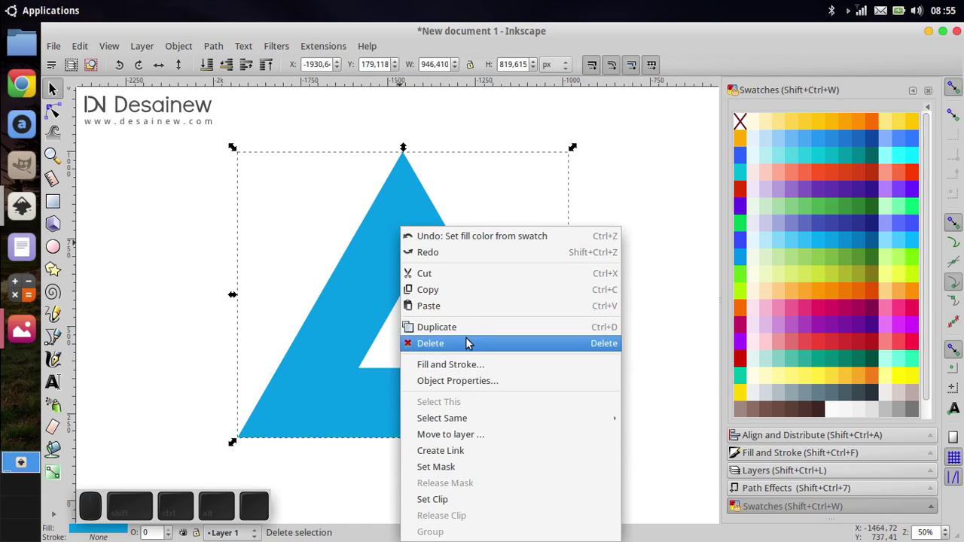
pyautogui.click(476, 338)
pyautogui.middleClick(444, 368)
pyautogui.scroll(-3)
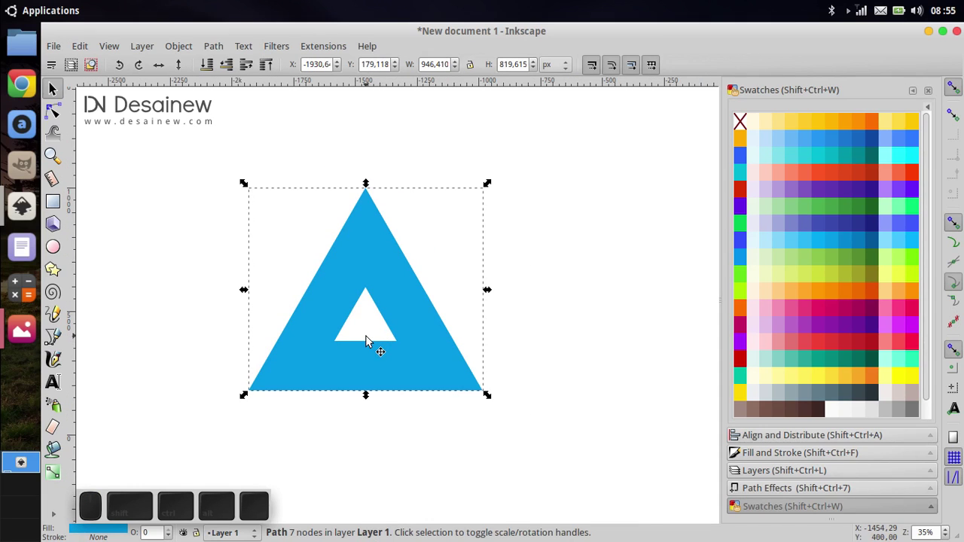
pyautogui.scroll(-3)
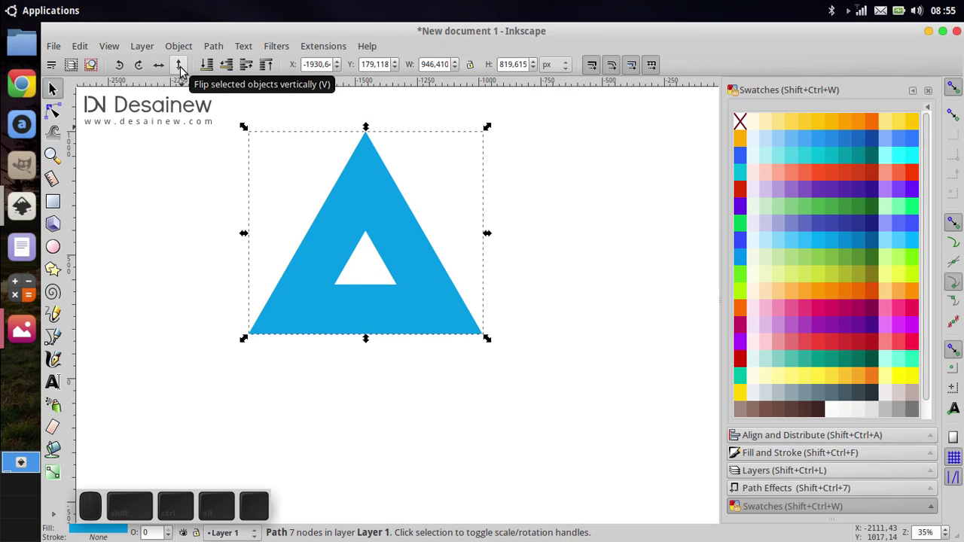
pyautogui.click(187, 73)
# Move the flipped copy beside the original, fill it pink and snap it edge to edge.
pyautogui.moveTo(328, 222); pyautogui.dragTo(476, 235)
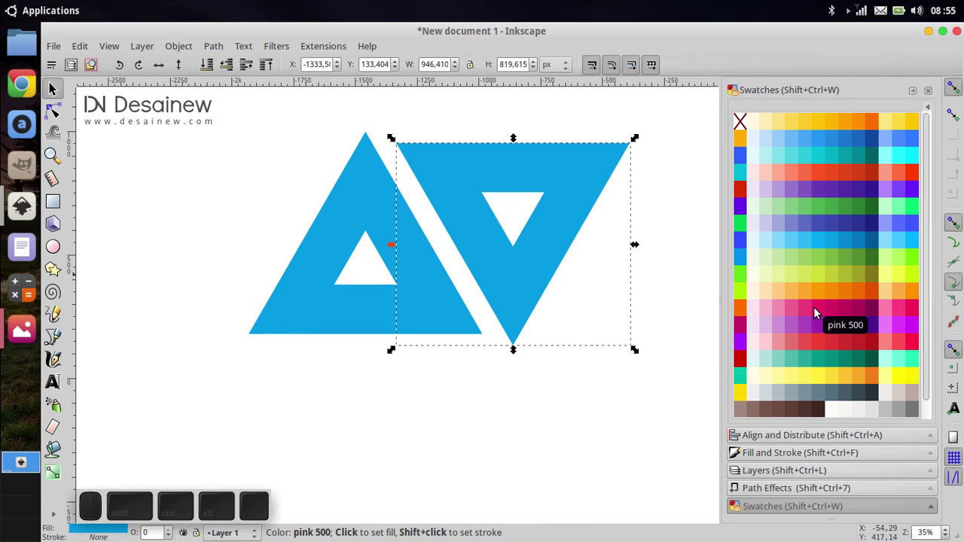
pyautogui.click(809, 318)
pyautogui.moveTo(520, 295); pyautogui.dragTo(486, 329)
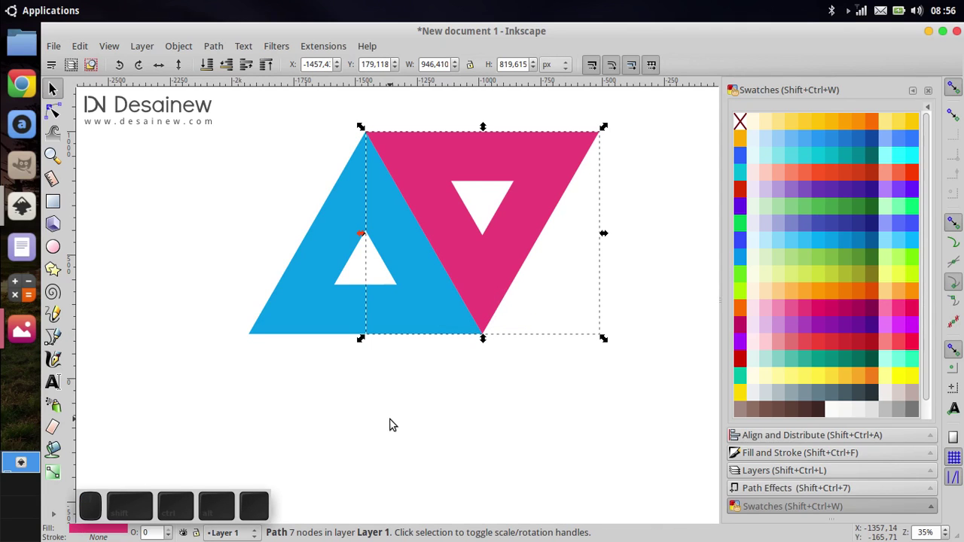
pyautogui.click(396, 425)
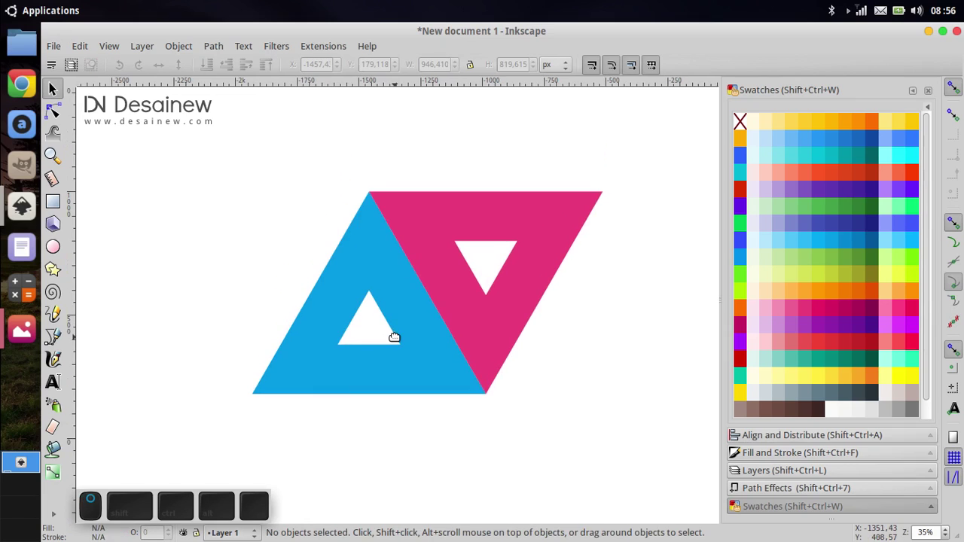
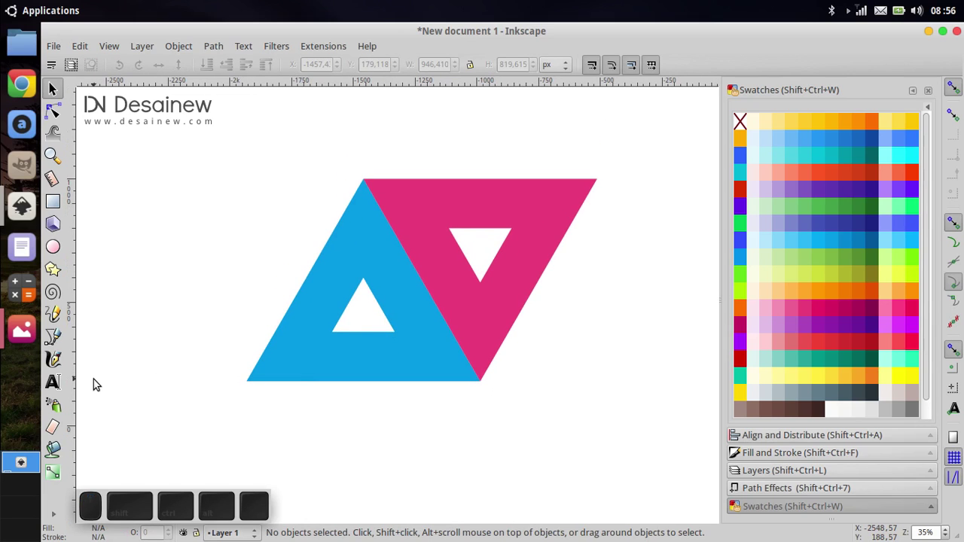
pyautogui.middleClick(97, 343)
# Draw a closed outlined triangle over the lower right of the rings with the Bezier pen.
pyautogui.click(52, 270)
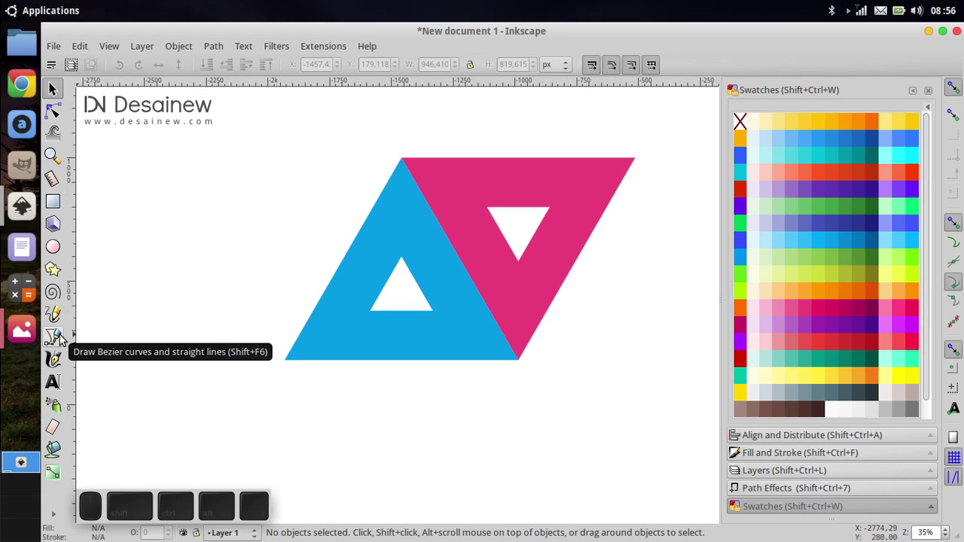
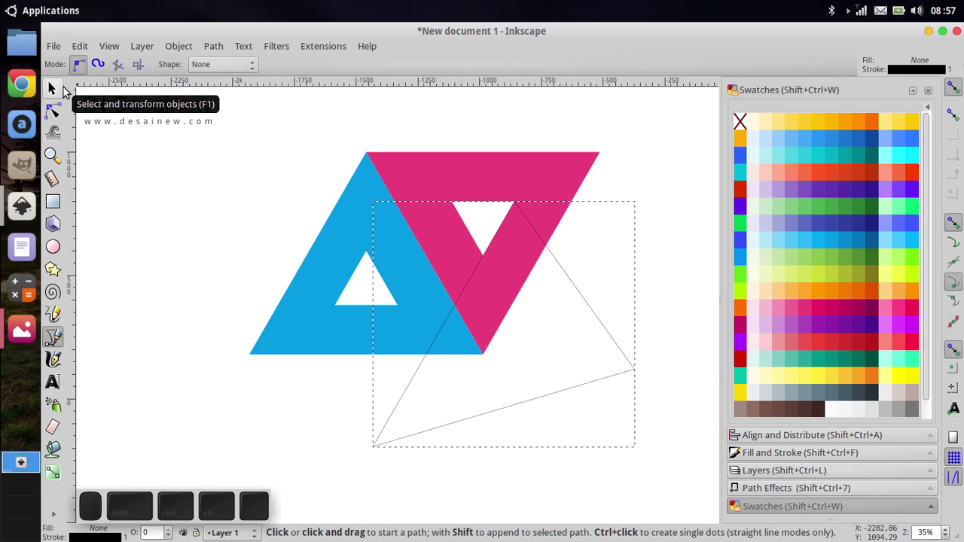
# Fill the new triangle purple and set its stroke paint to none, then deselect.
pyautogui.click(67, 90)
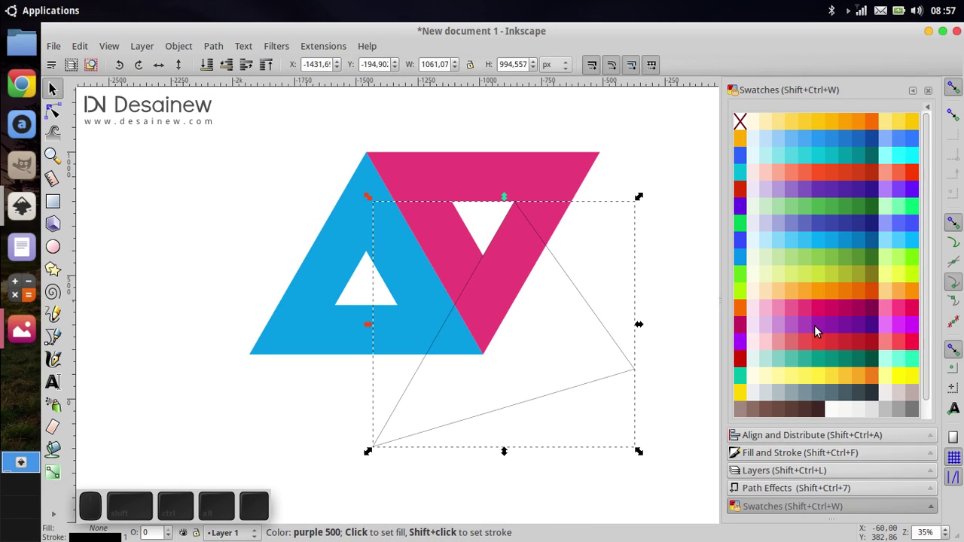
pyautogui.click(808, 328)
pyautogui.click(789, 459)
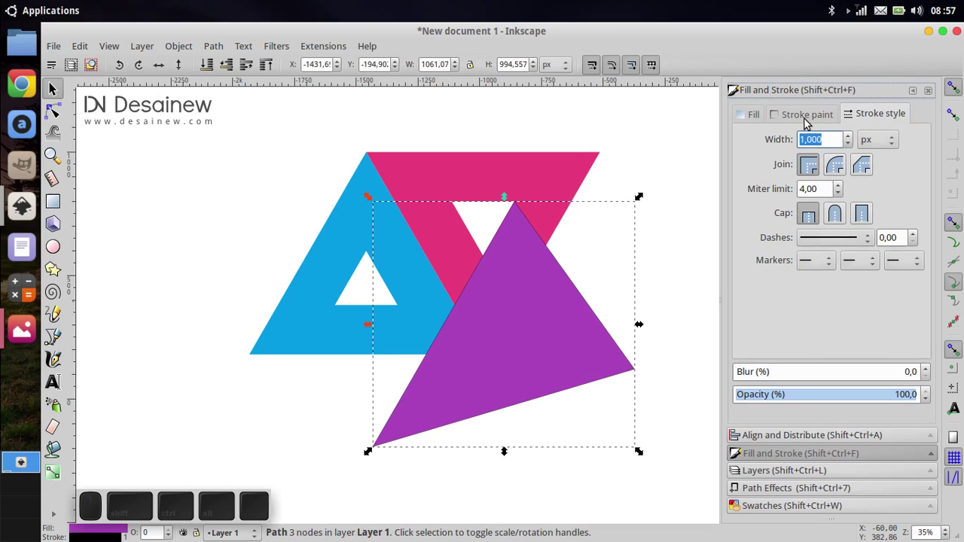
pyautogui.click(808, 121)
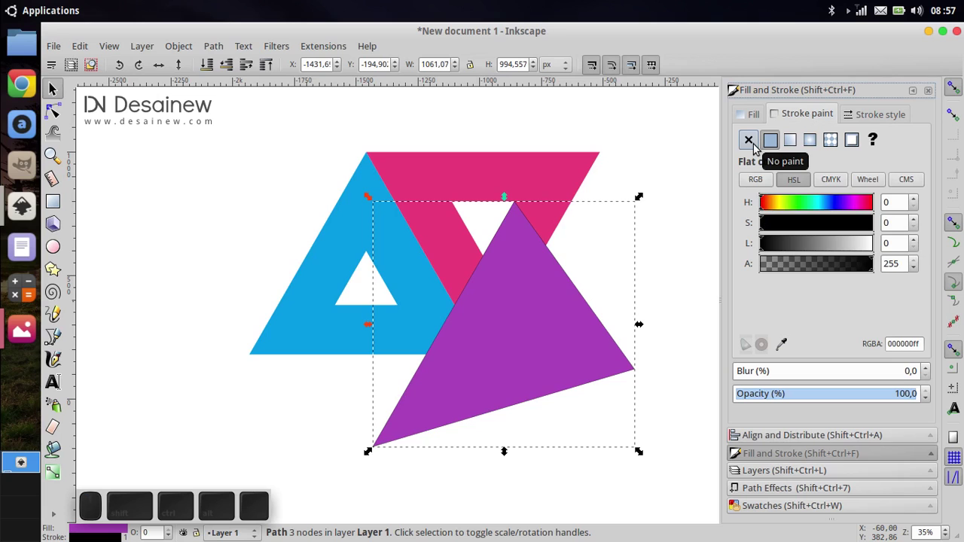
pyautogui.click(757, 151)
pyautogui.click(657, 191)
# Select the pink triangle, move it aside and delete it.
pyautogui.click(593, 187)
pyautogui.middleClick(550, 183)
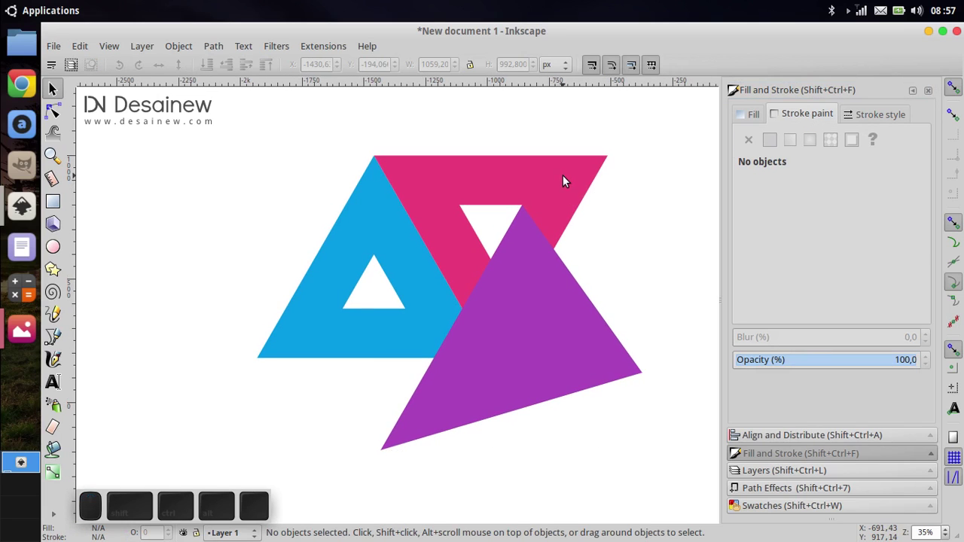
pyautogui.click(568, 181)
pyautogui.middleClick(563, 187)
pyautogui.moveTo(507, 199); pyautogui.dragTo(516, 281)
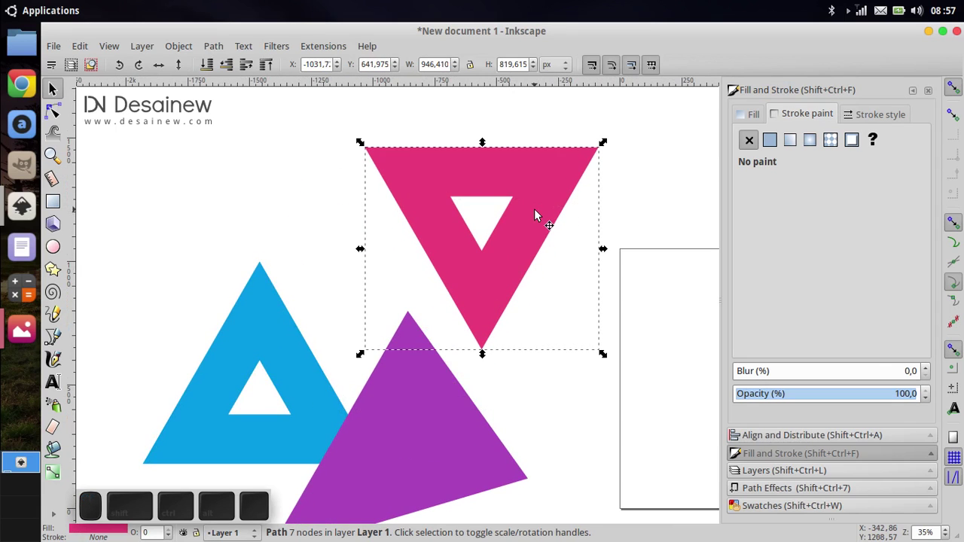
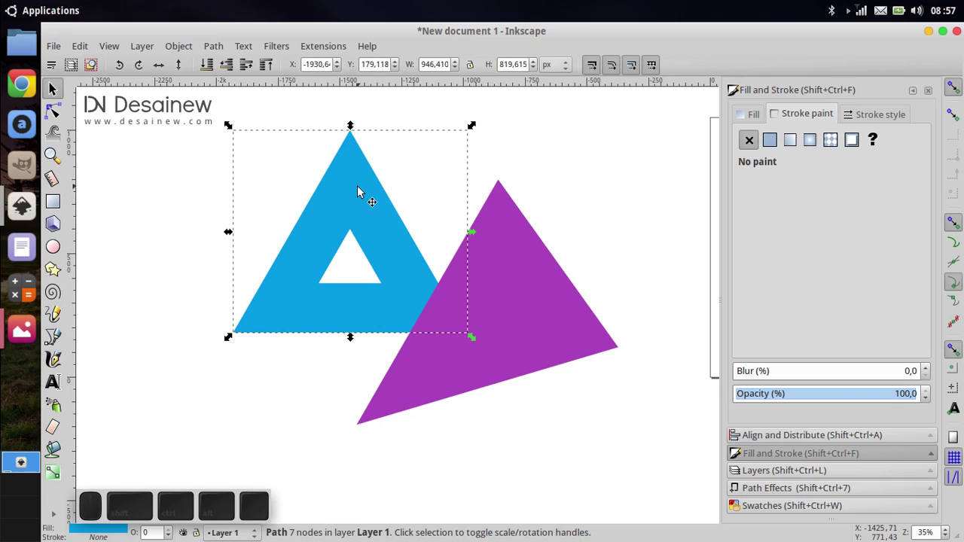
pyautogui.rightClick(360, 194)
pyautogui.click(425, 286)
# Select the blue ring together with the purple triangle, undoing an accidental move.
pyautogui.click(518, 276)
pyautogui.moveTo(510, 272); pyautogui.dragTo(320, 281)
pyautogui.click(343, 285)
pyautogui.scroll(3)
pyautogui.press('ctrl+z')
pyautogui.scroll(3)
pyautogui.press('ctrl+z')
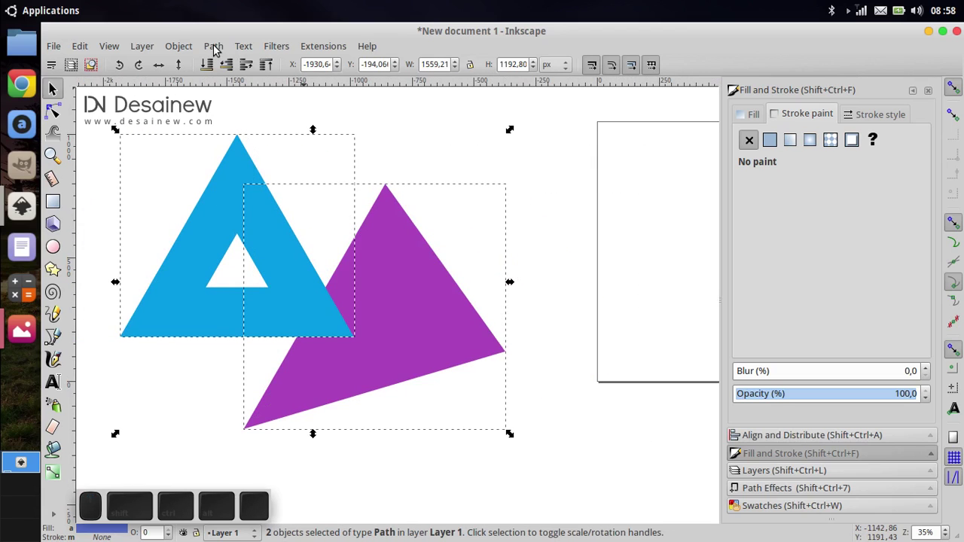
# Intersect a ring copy with the purple triangle to get a small purple corner piece.
pyautogui.click(221, 51)
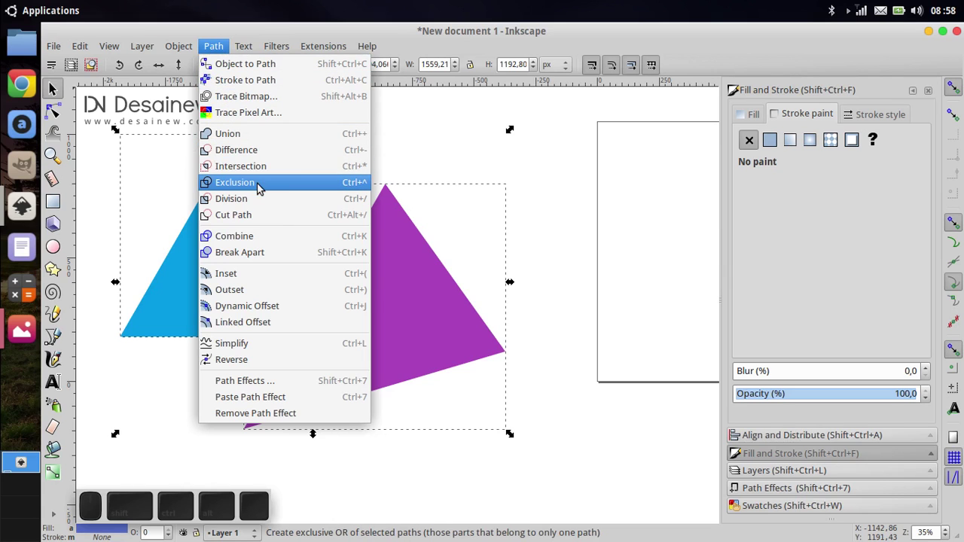
pyautogui.click(299, 168)
pyautogui.middleClick(421, 298)
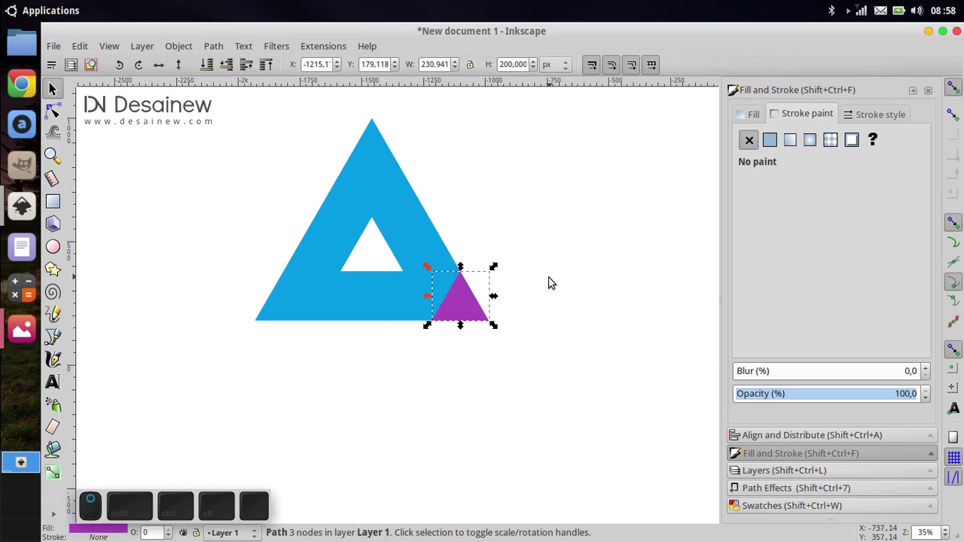
pyautogui.click(549, 302)
pyautogui.click(532, 335)
pyautogui.middleClick(532, 365)
pyautogui.click(475, 342)
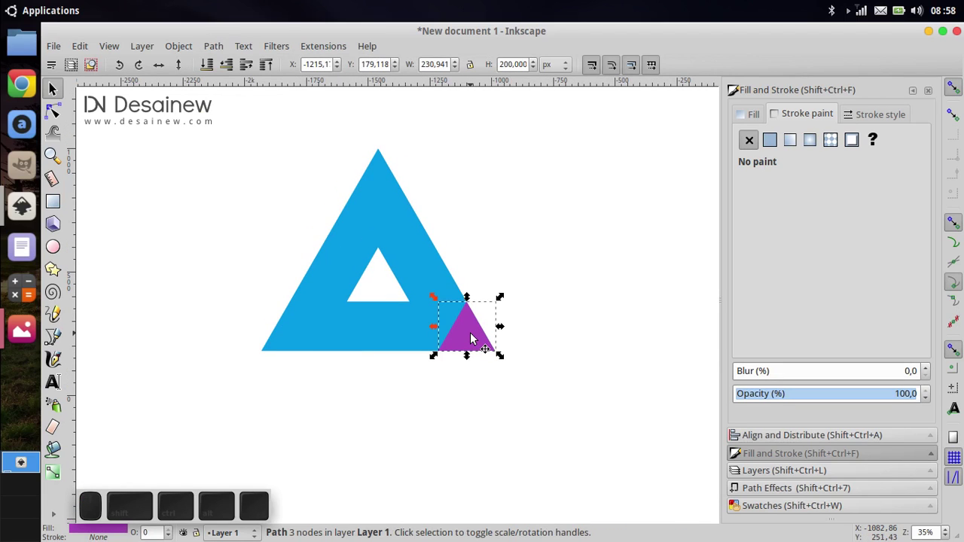
# Duplicate the corner piece and place copies on the other two corners of the ring.
pyautogui.rightClick(475, 341)
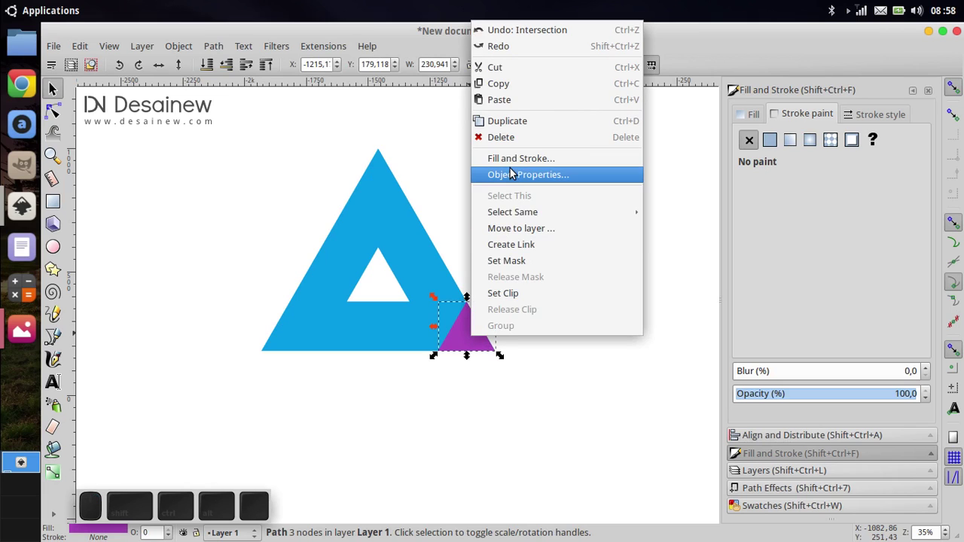
pyautogui.middleClick(466, 371)
pyautogui.click(477, 343)
pyautogui.rightClick(472, 329)
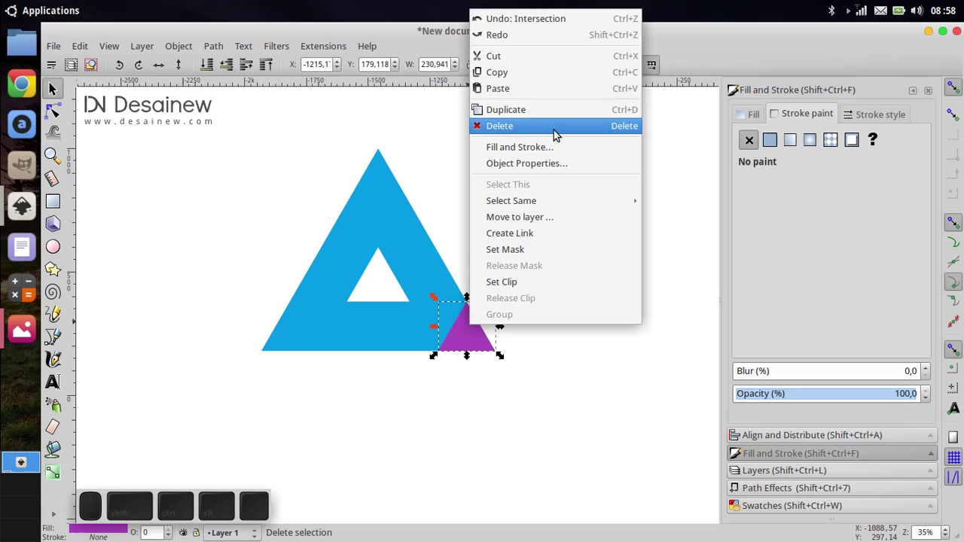
pyautogui.click(567, 119)
pyautogui.moveTo(468, 341); pyautogui.dragTo(288, 372)
pyautogui.click(286, 377)
pyautogui.click(288, 343)
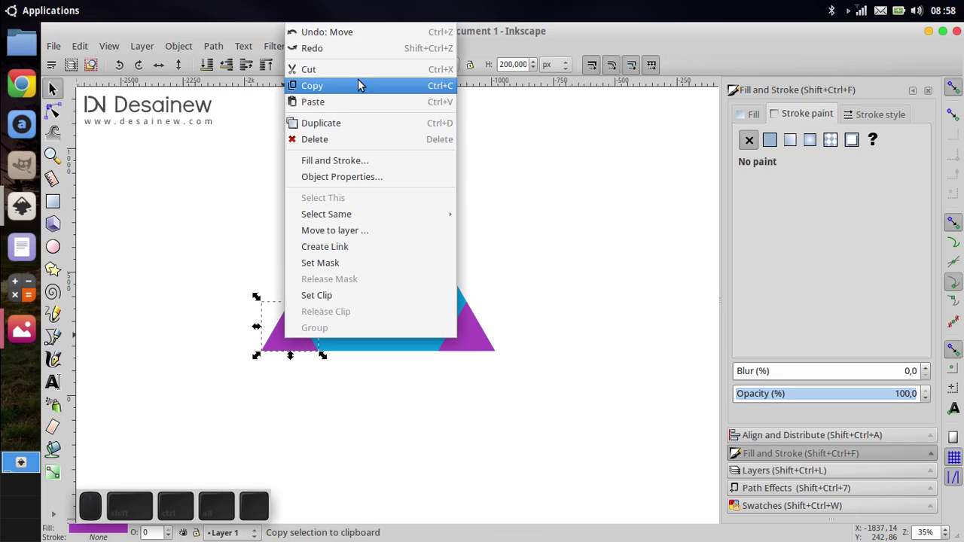
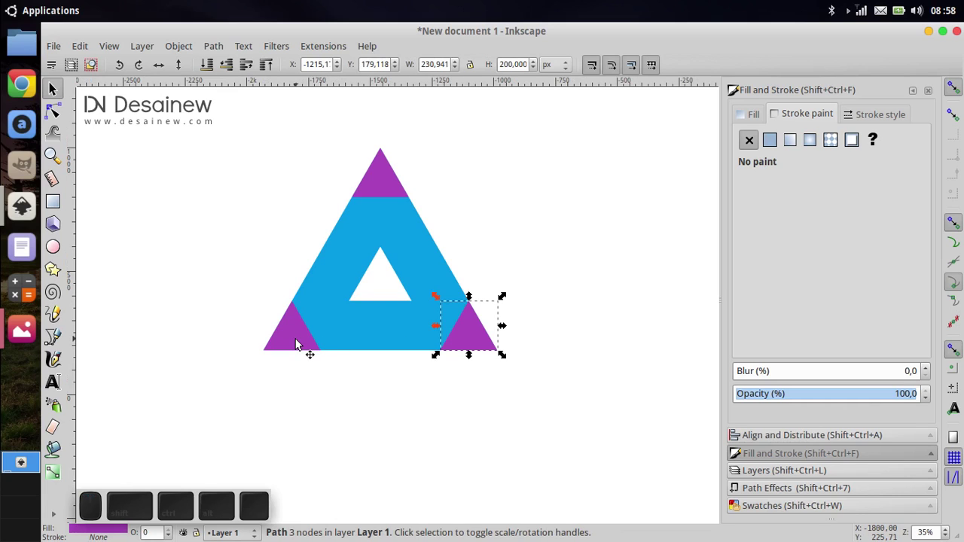
pyautogui.click(297, 333)
# Select the ring and all three purple corner pieces together.
pyautogui.click(384, 184)
pyautogui.rightClick(385, 183)
pyautogui.click(430, 39)
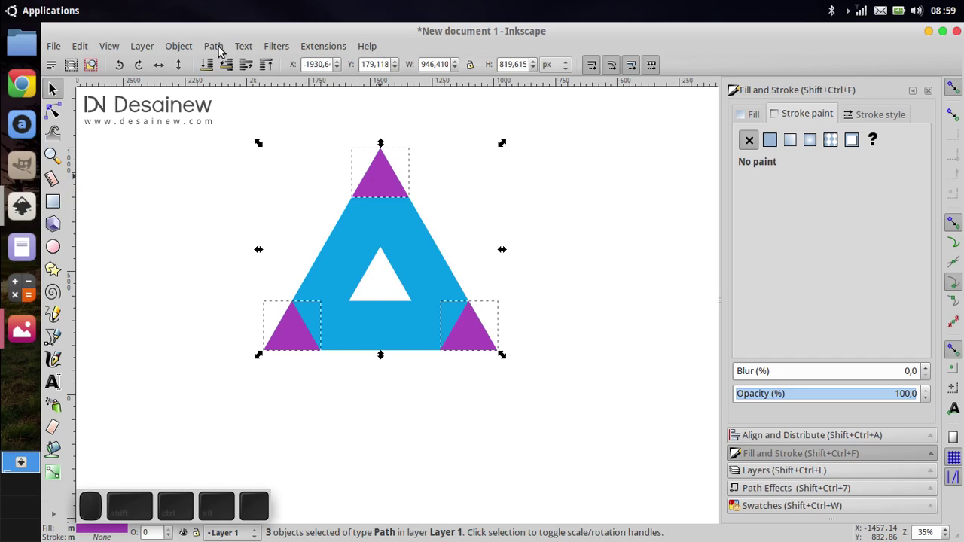
# Try a path operation on the ring and corners, undo it and reselect the pieces.
pyautogui.click(223, 49)
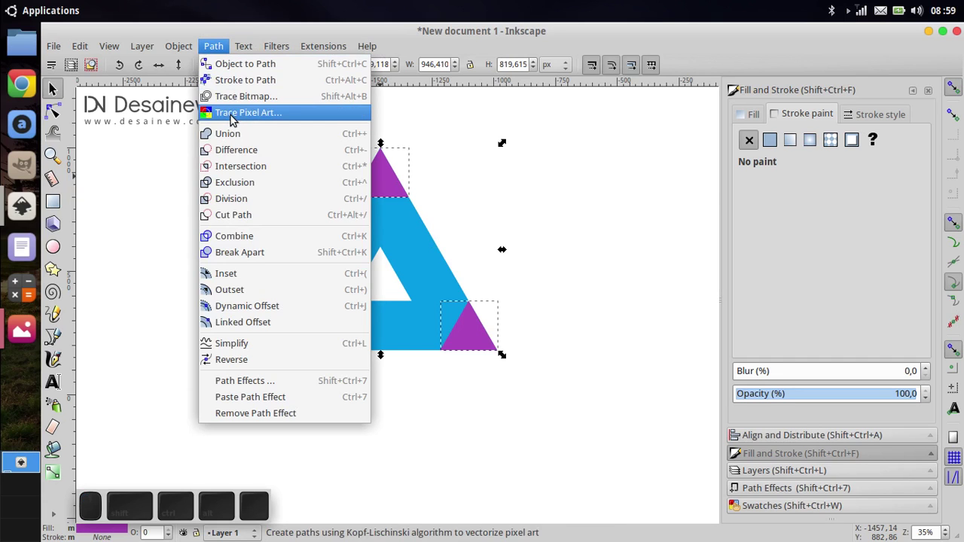
pyautogui.click(278, 137)
pyautogui.middleClick(331, 224)
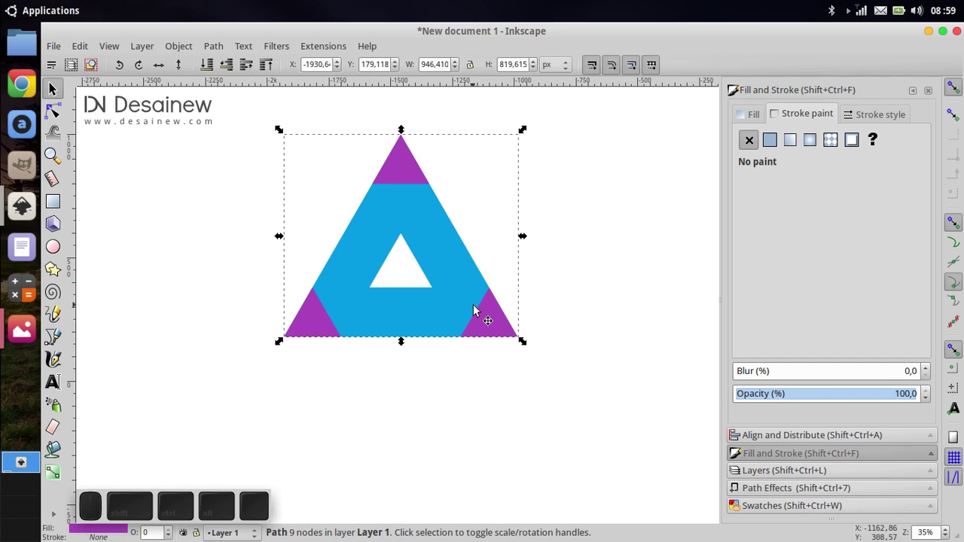
pyautogui.middleClick(468, 283)
pyautogui.click(505, 344)
pyautogui.press('ctrl+z')
pyautogui.click(433, 276)
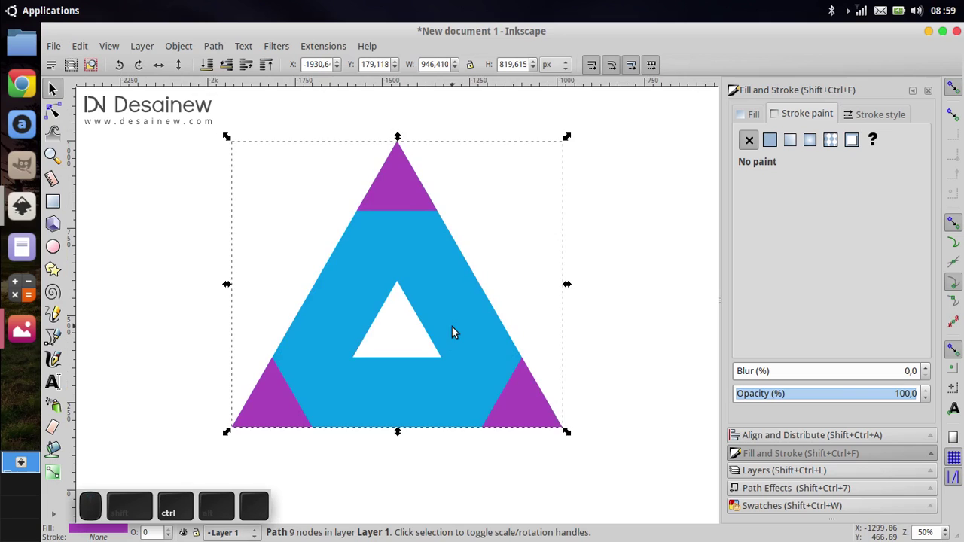
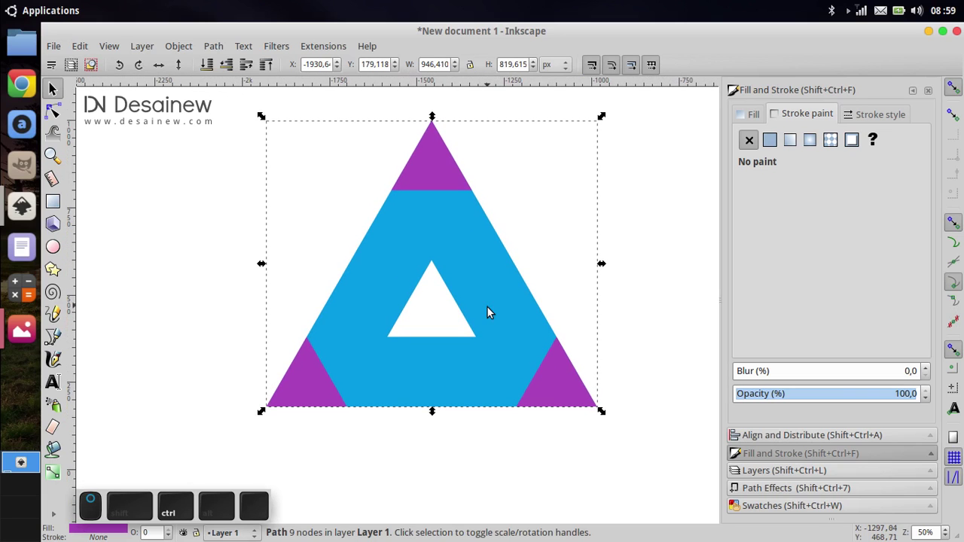
pyautogui.click(493, 314)
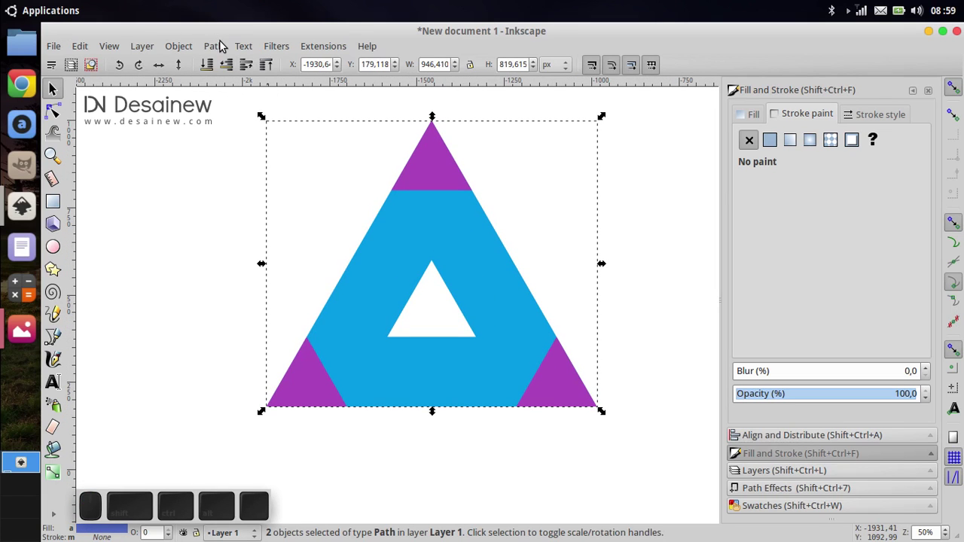
# Divide the ring along the corner triangles and remove the cut-off tips.
pyautogui.click(221, 46)
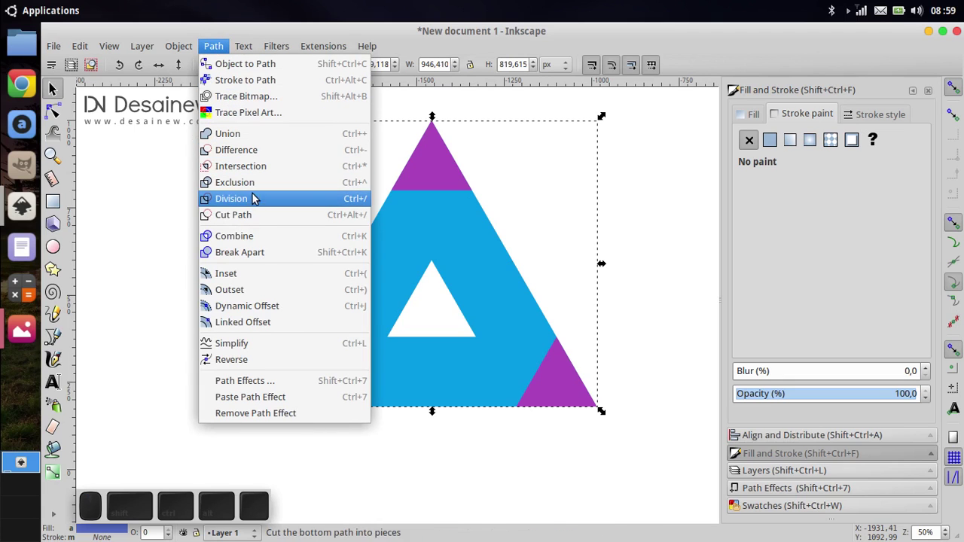
pyautogui.click(282, 158)
pyautogui.click(277, 303)
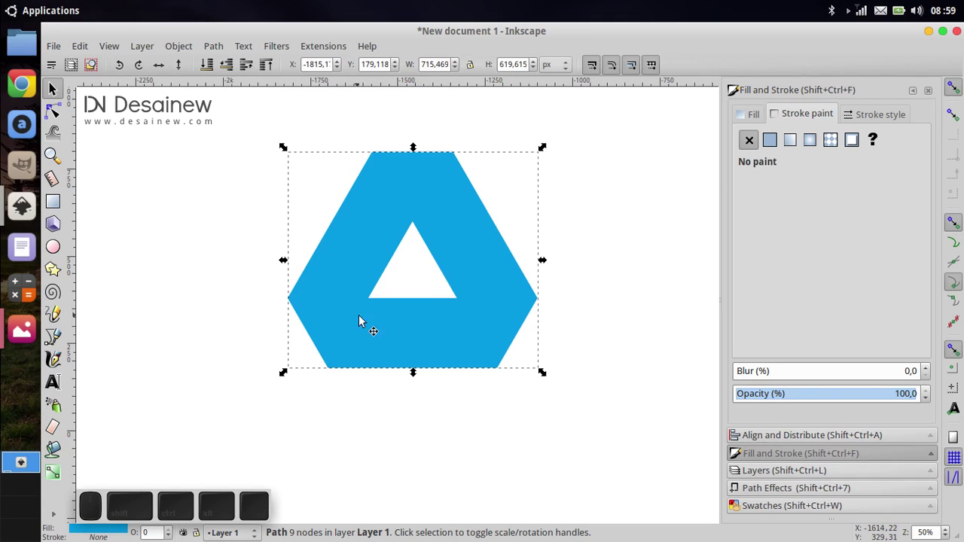
# Draw a wide rectangle over the top of the blue ring, leaving only the bottom band uncovered.
pyautogui.click(428, 342)
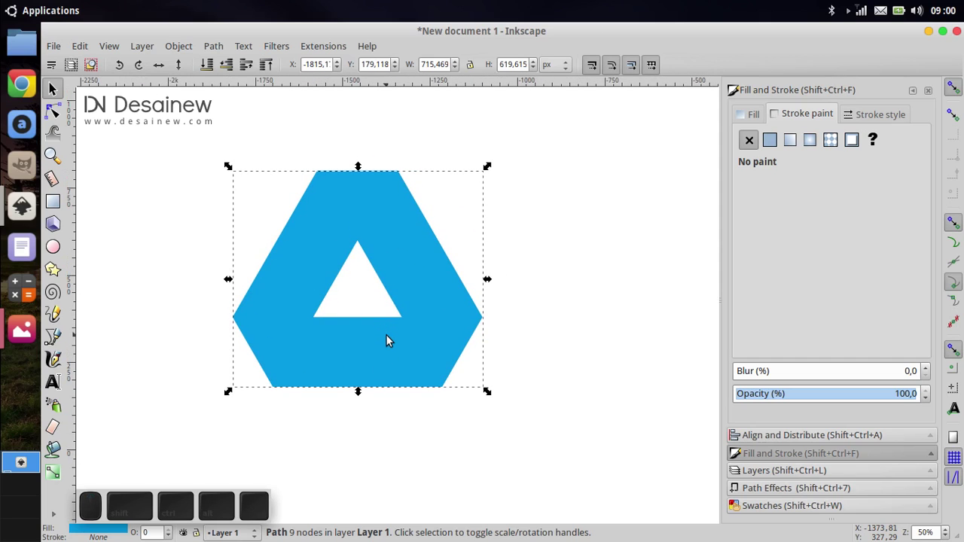
pyautogui.click(286, 390)
pyautogui.middleClick(290, 348)
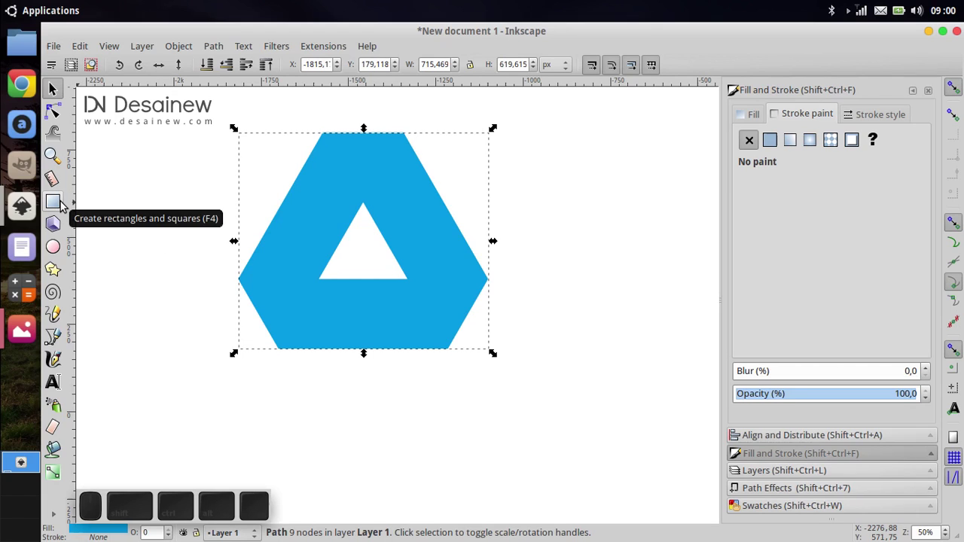
pyautogui.click(64, 204)
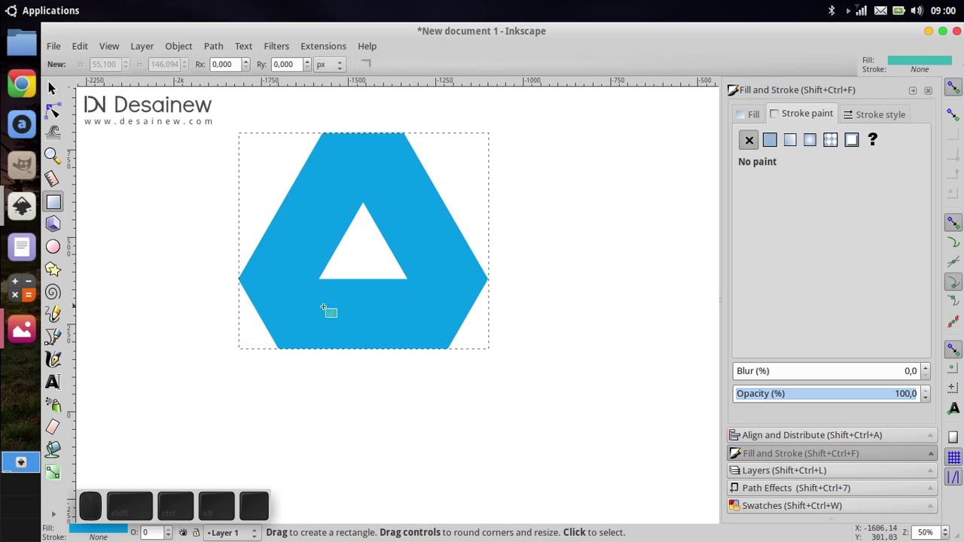
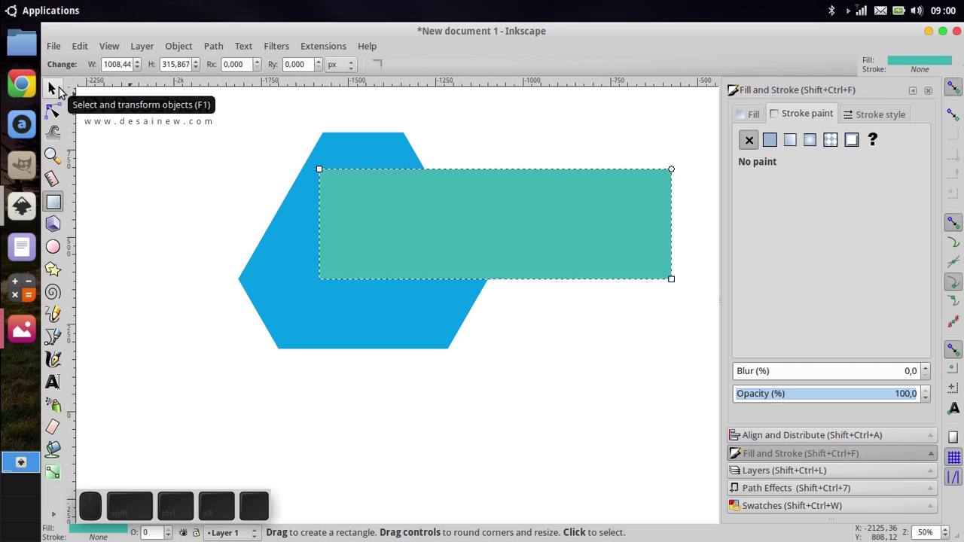
pyautogui.click(67, 94)
pyautogui.middleClick(229, 159)
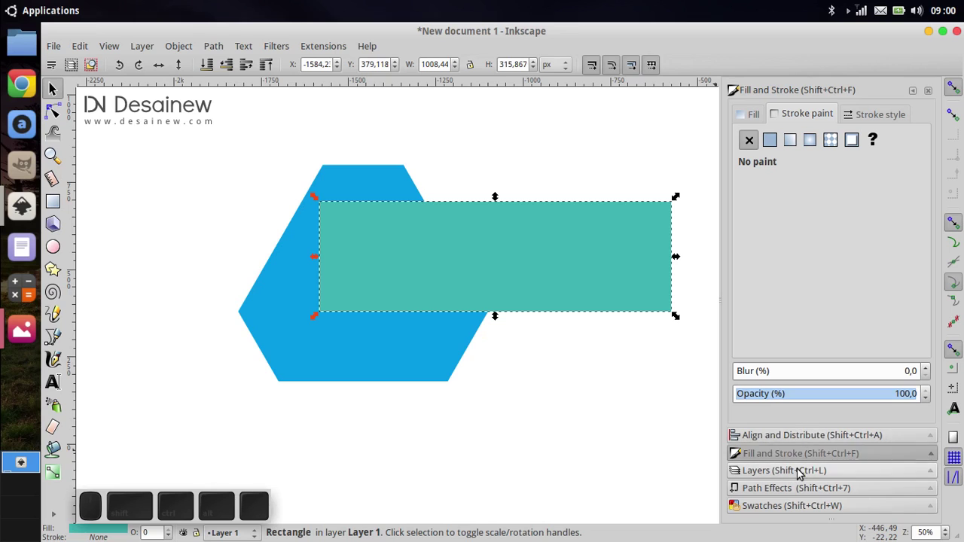
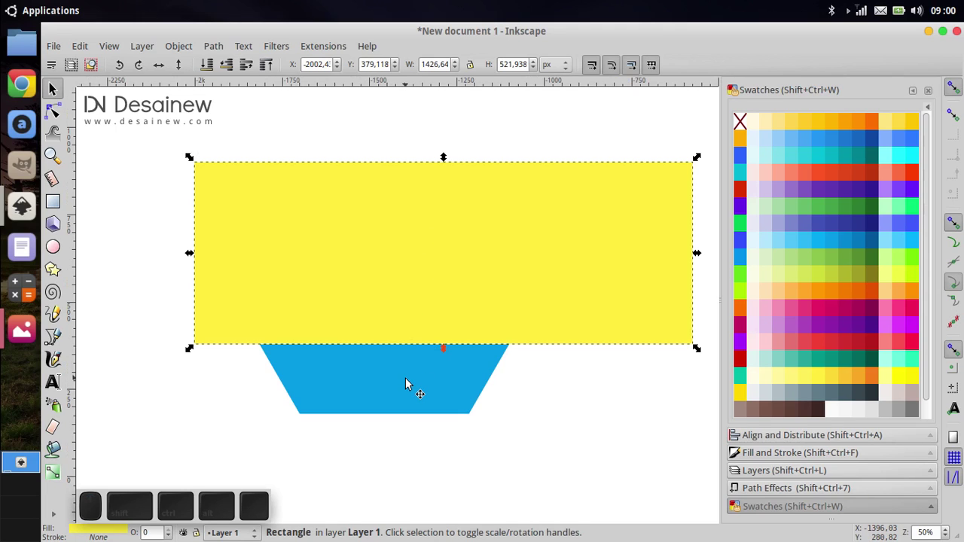
# Select ring and rectangle together and apply Path > Difference, leaving the bottom blue trapezoid band.
pyautogui.click(408, 391)
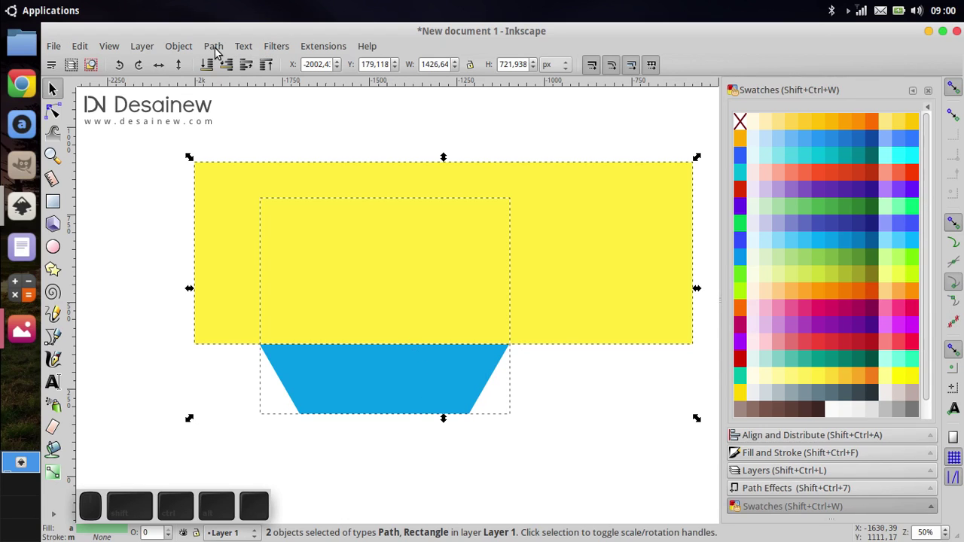
pyautogui.scroll(3)
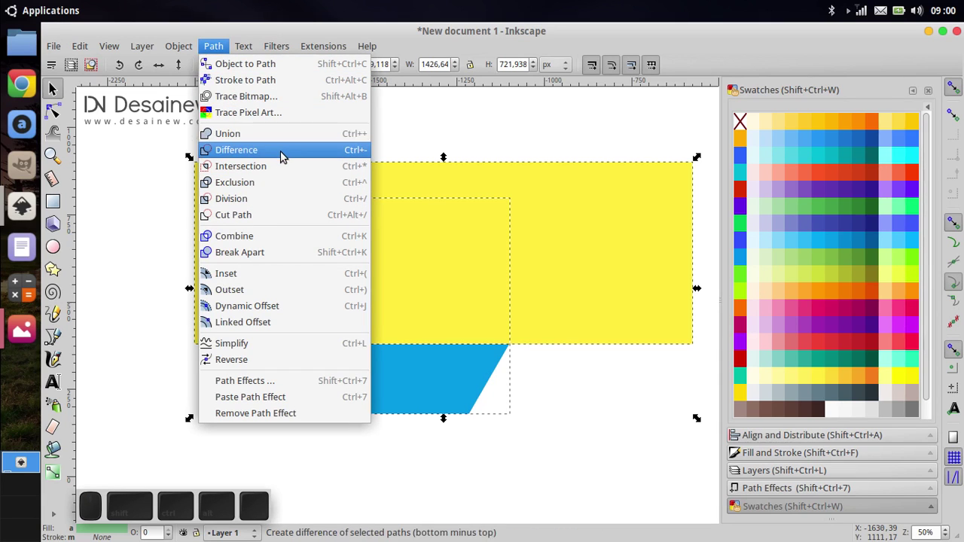
pyautogui.click(287, 159)
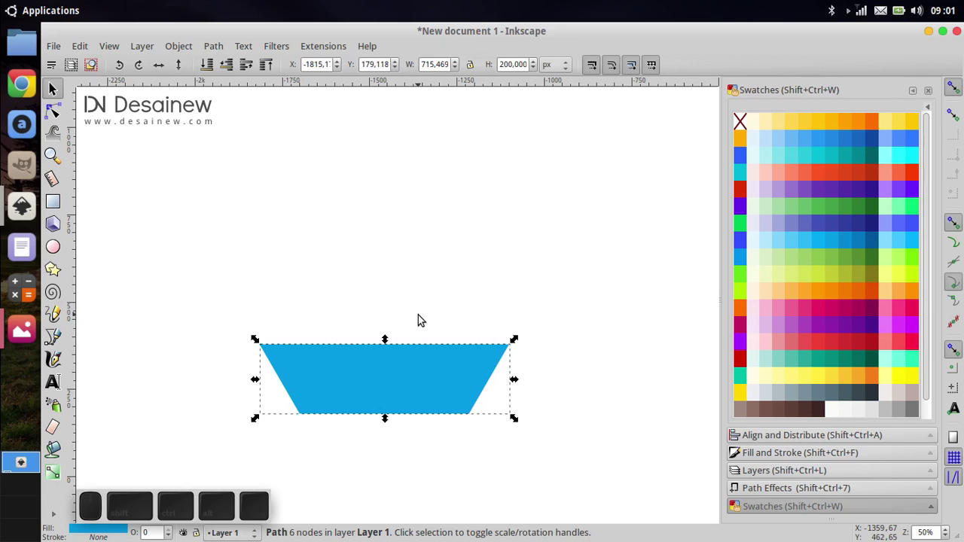
# Duplicate the blue band and rotate the copy into a steep slant for the right side.
pyautogui.rightClick(411, 363)
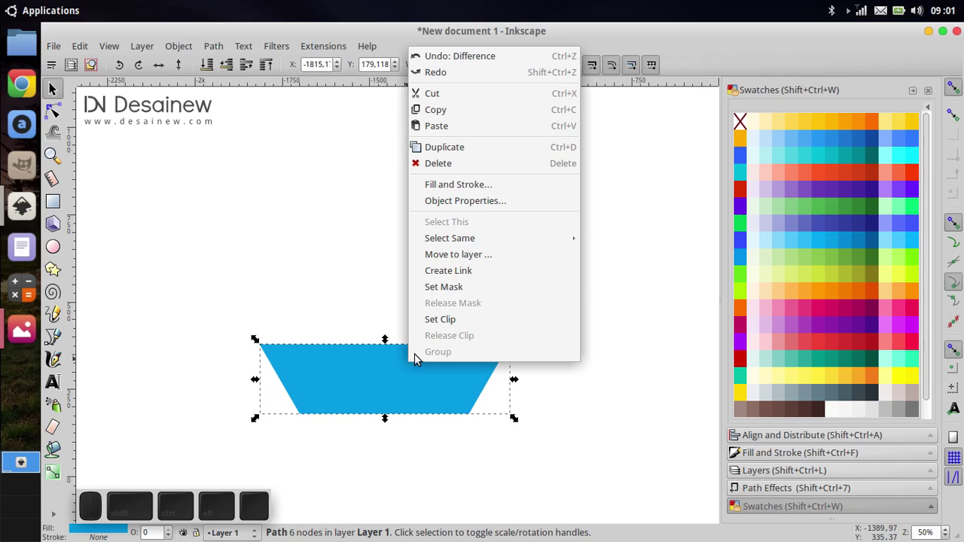
pyautogui.click(502, 150)
pyautogui.click(428, 390)
pyautogui.click(420, 276)
pyautogui.moveTo(334, 290); pyautogui.dragTo(567, 376)
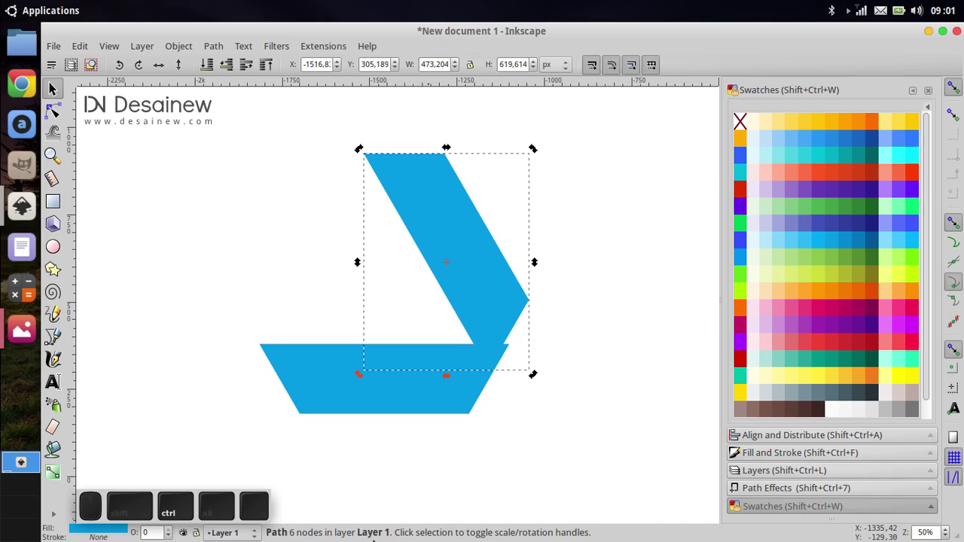
pyautogui.moveTo(534, 377); pyautogui.dragTo(555, 432)
# Reposition the slanted copy so its foot aligns with the bottom band's right end.
pyautogui.press('ctrl+z')
pyautogui.click(554, 261)
pyautogui.click(552, 259)
pyautogui.moveTo(587, 291); pyautogui.dragTo(385, 428)
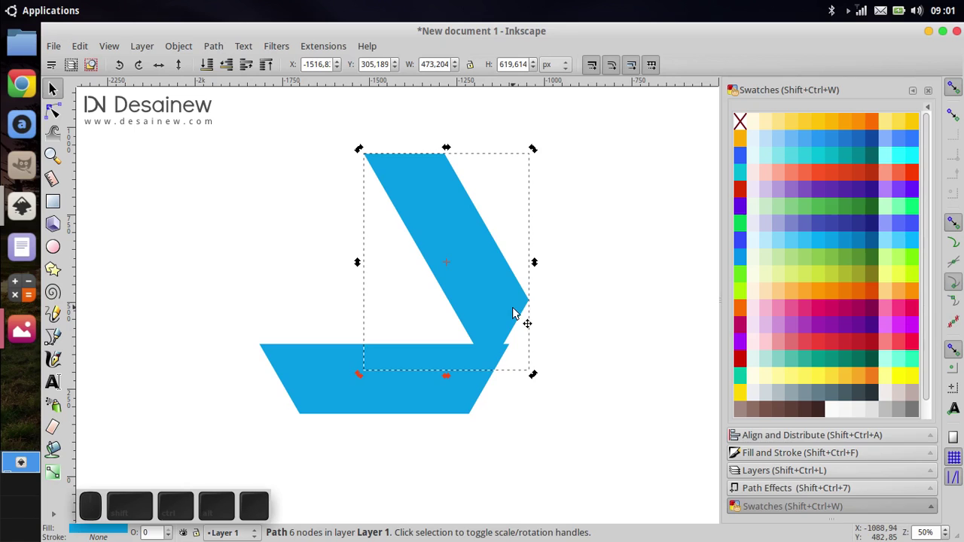
pyautogui.click(556, 312)
pyautogui.click(506, 301)
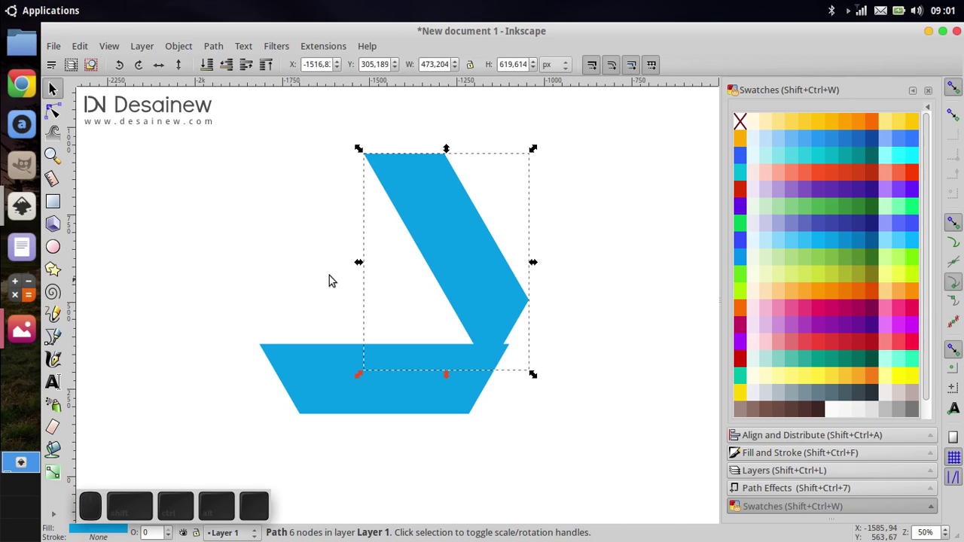
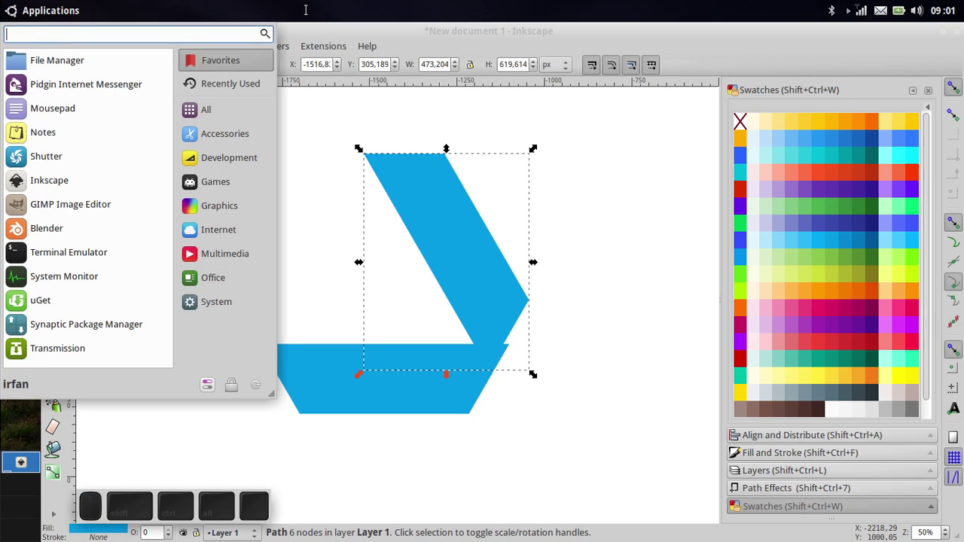
# Launch Gpick and copy the logo yellow #FCCD48 hex code to the clipboard.
pyautogui.press('g')
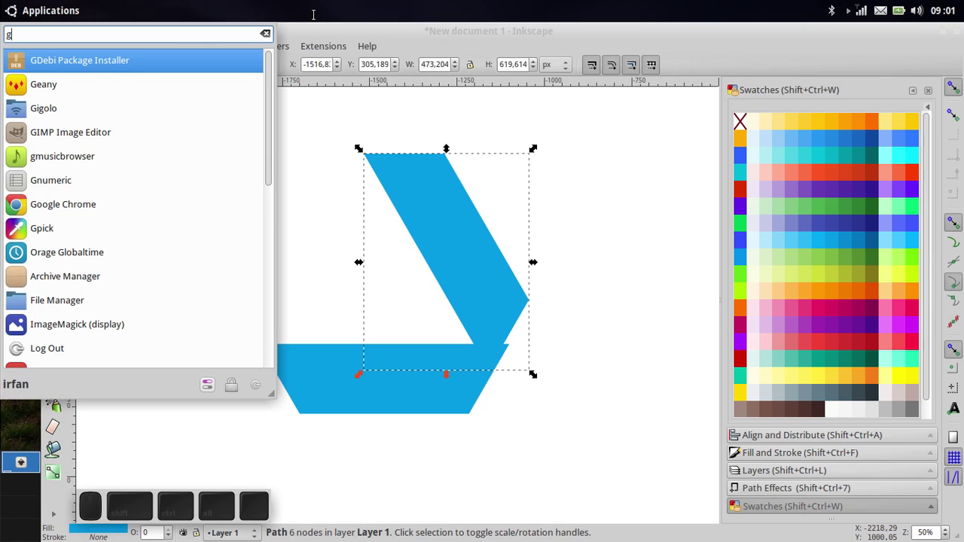
pyautogui.press('Return')
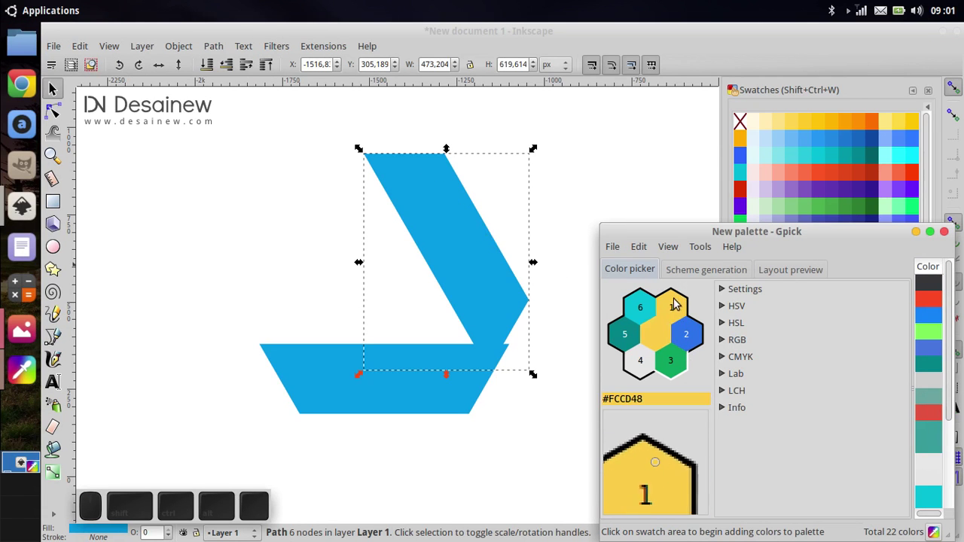
pyautogui.click(679, 306)
pyautogui.rightClick(676, 306)
pyautogui.click(821, 357)
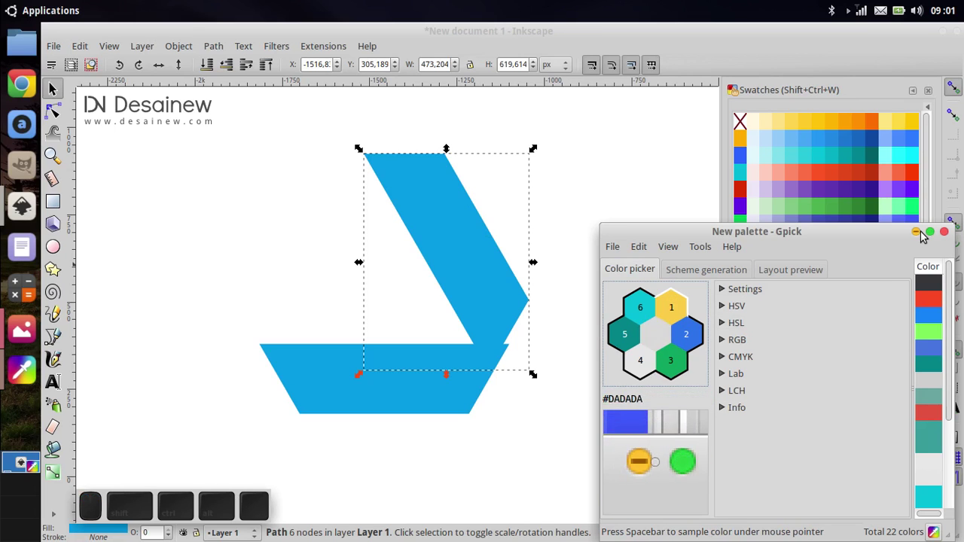
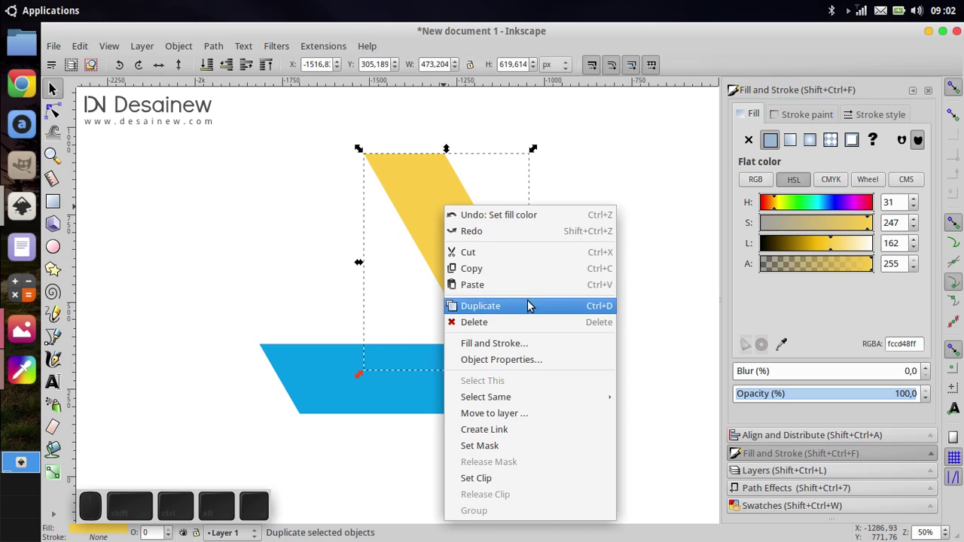
# Duplicate the yellow band and flip the copy horizontally to form the left side.
pyautogui.click(532, 312)
pyautogui.click(476, 269)
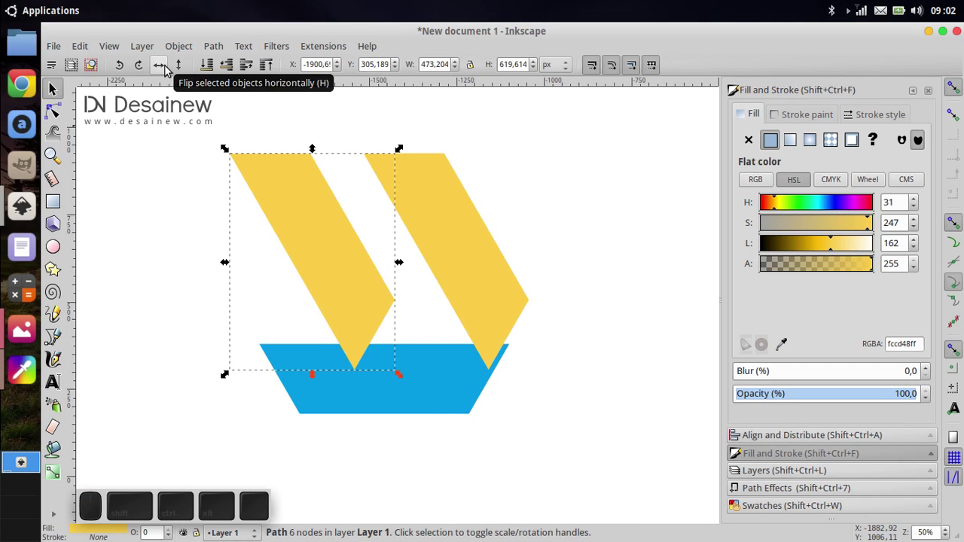
pyautogui.click(172, 71)
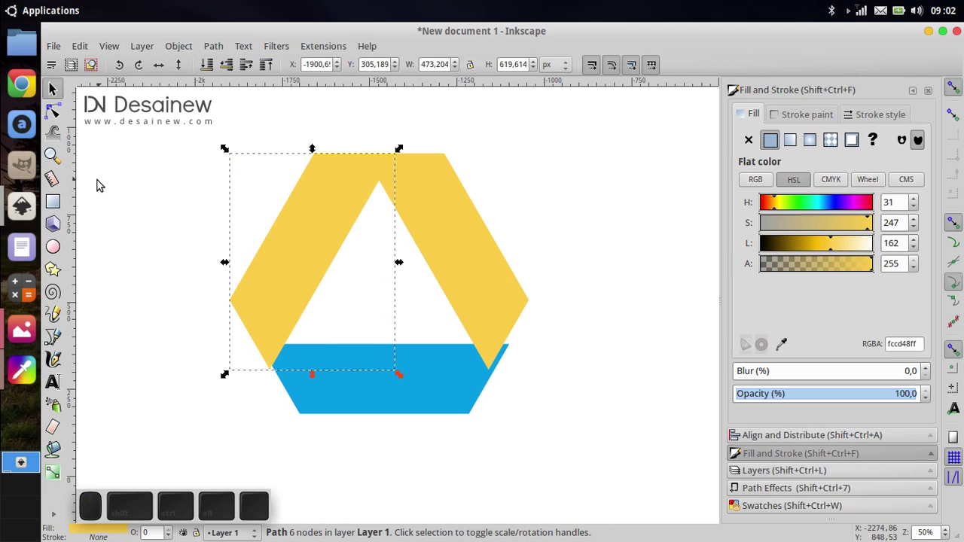
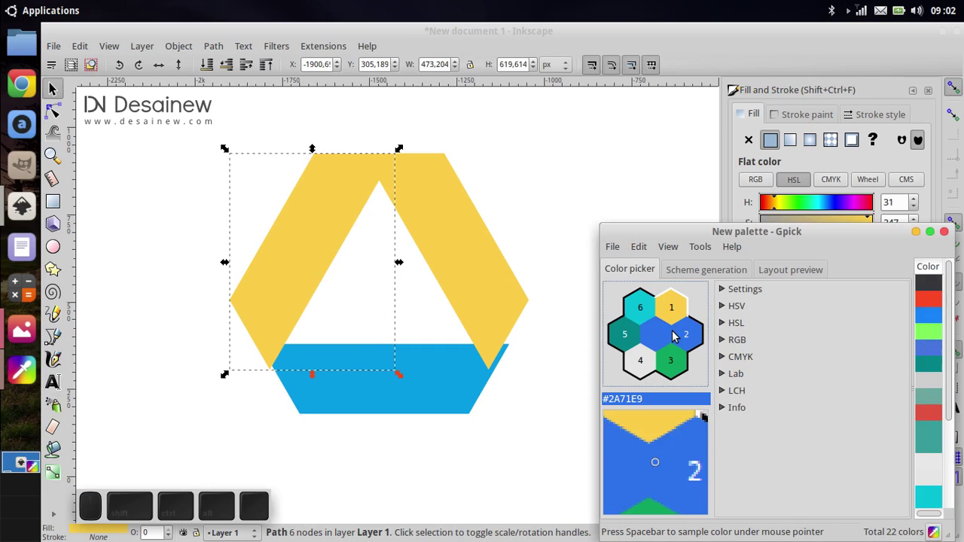
# Colour the left band green #0BA25E from Gpick and nudge the blue band lower.
pyautogui.rightClick(681, 361)
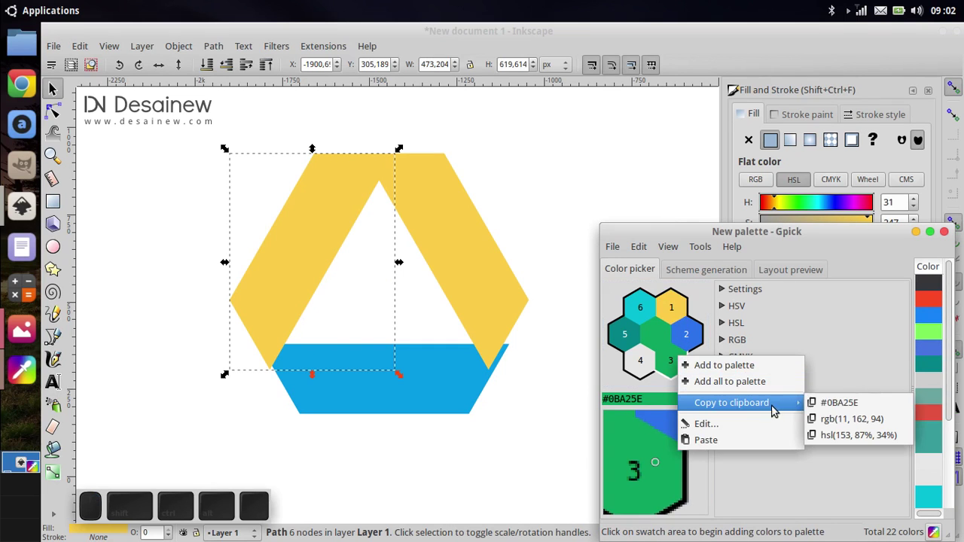
pyautogui.click(868, 411)
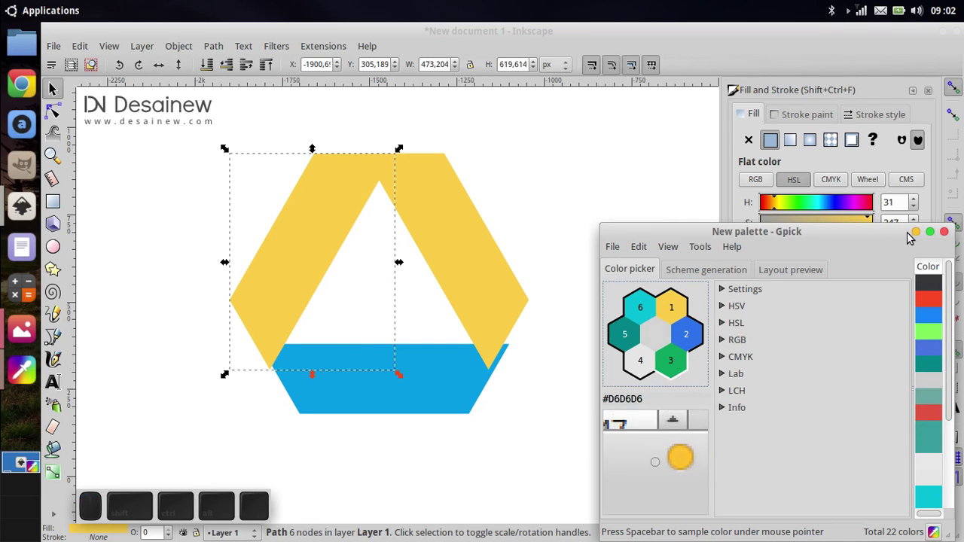
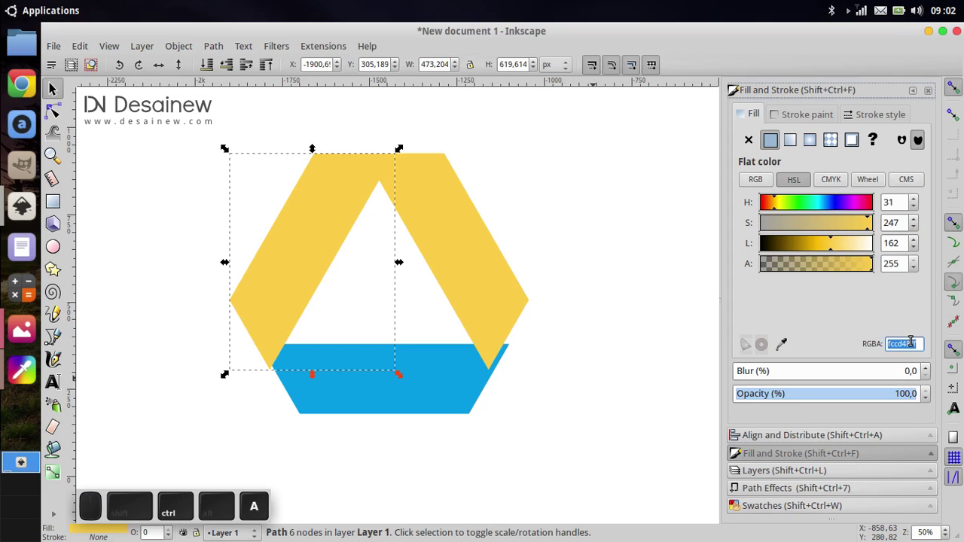
pyautogui.press('ctrl+v')
pyautogui.click(643, 185)
pyautogui.click(428, 360)
pyautogui.moveTo(421, 372); pyautogui.dragTo(320, 403)
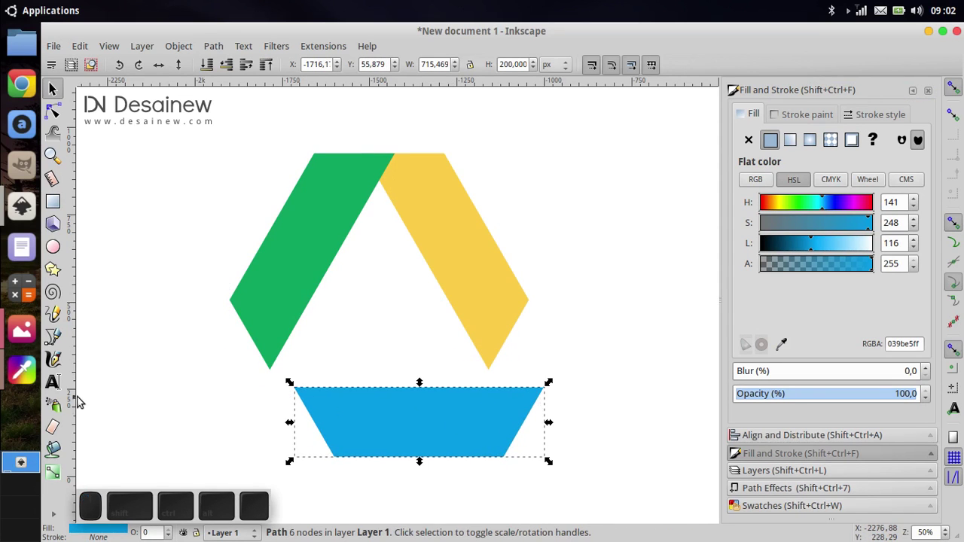
# Colour the bottom band blue #2A71E9 from Gpick.
pyautogui.click(12, 366)
pyautogui.click(693, 345)
pyautogui.rightClick(696, 342)
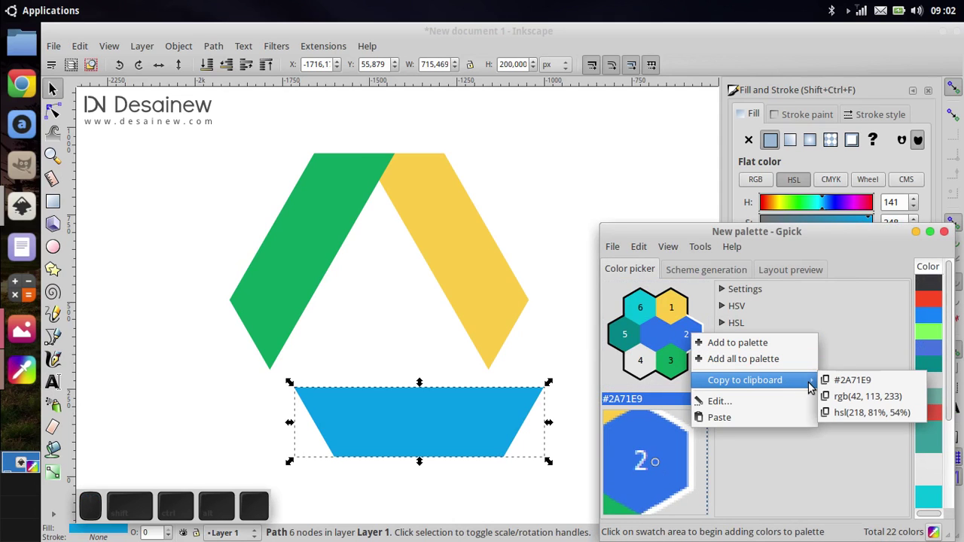
pyautogui.click(883, 384)
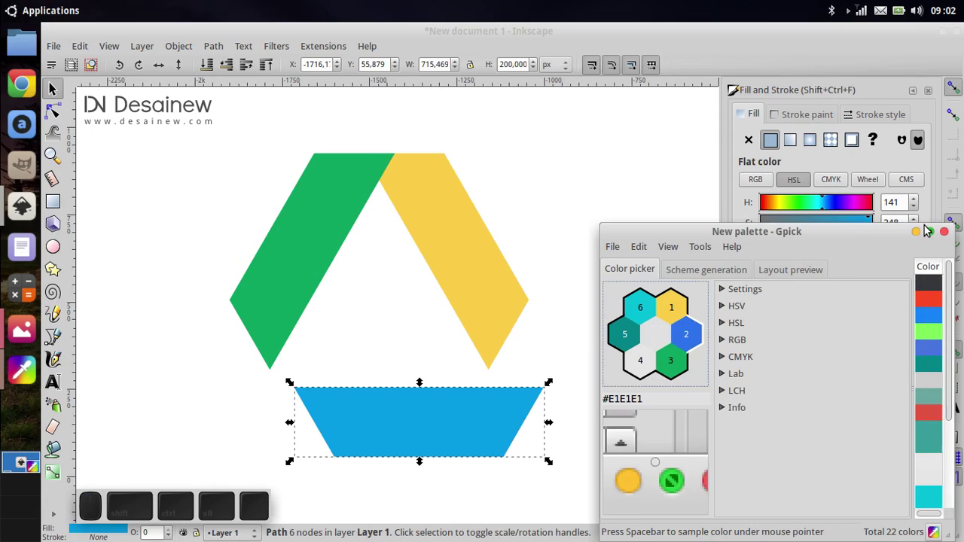
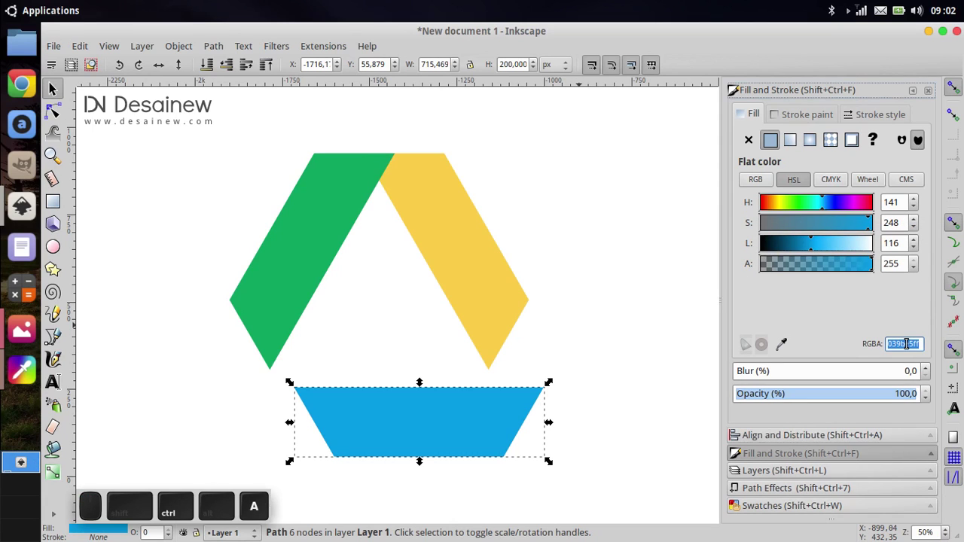
pyautogui.press('ctrl+v')
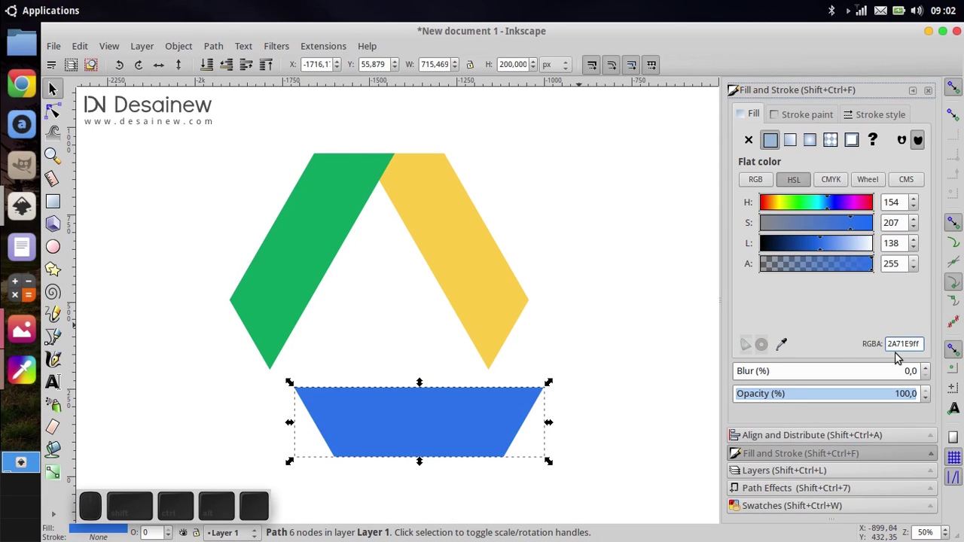
pyautogui.doubleClick(634, 283)
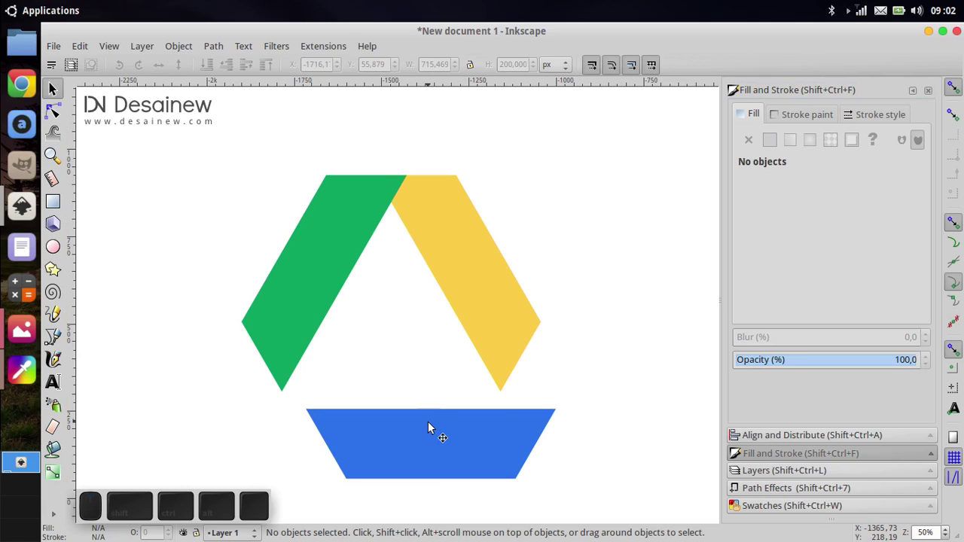
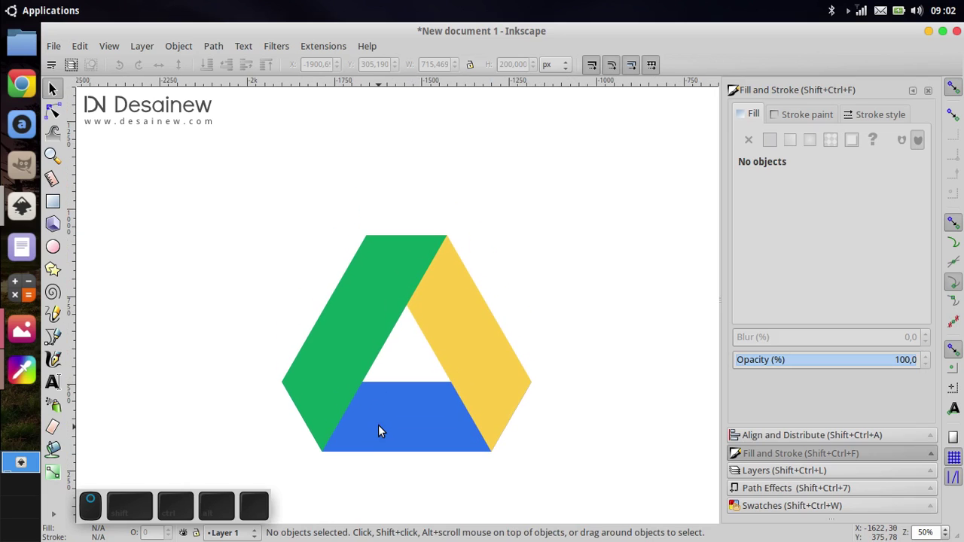
# Adjust the stacking of the blue and green bands via the Object menu.
pyautogui.click(382, 428)
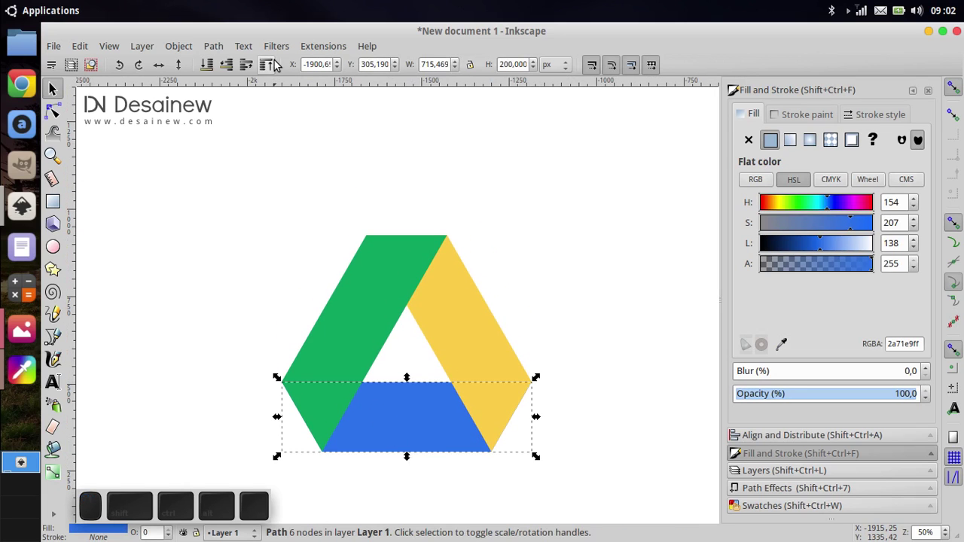
pyautogui.click(279, 62)
pyautogui.click(566, 264)
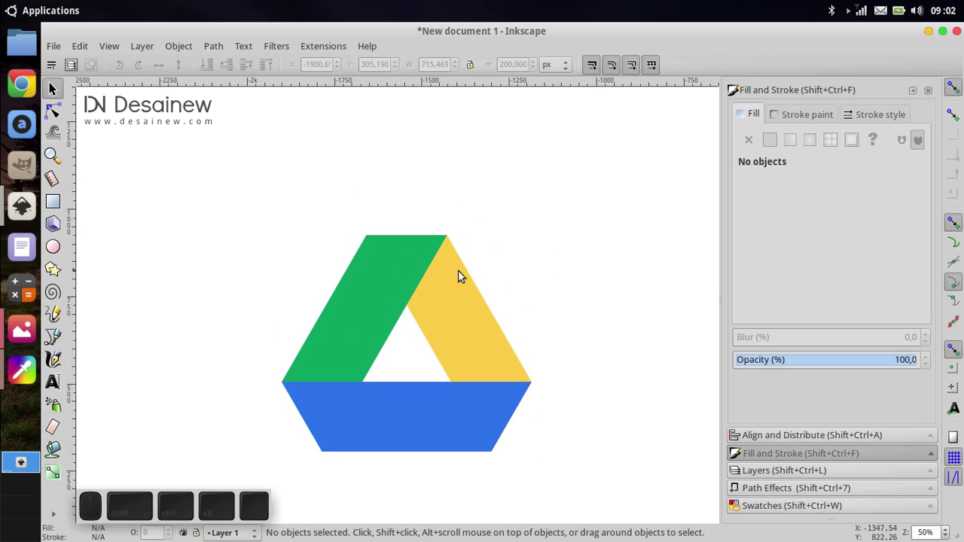
pyautogui.click(37, 336)
pyautogui.click(37, 337)
pyautogui.click(343, 352)
# Raise the yellow band above the green and the blue band above both.
pyautogui.click(268, 63)
pyautogui.click(409, 423)
pyautogui.click(438, 305)
pyautogui.click(270, 65)
pyautogui.click(532, 271)
pyautogui.click(429, 414)
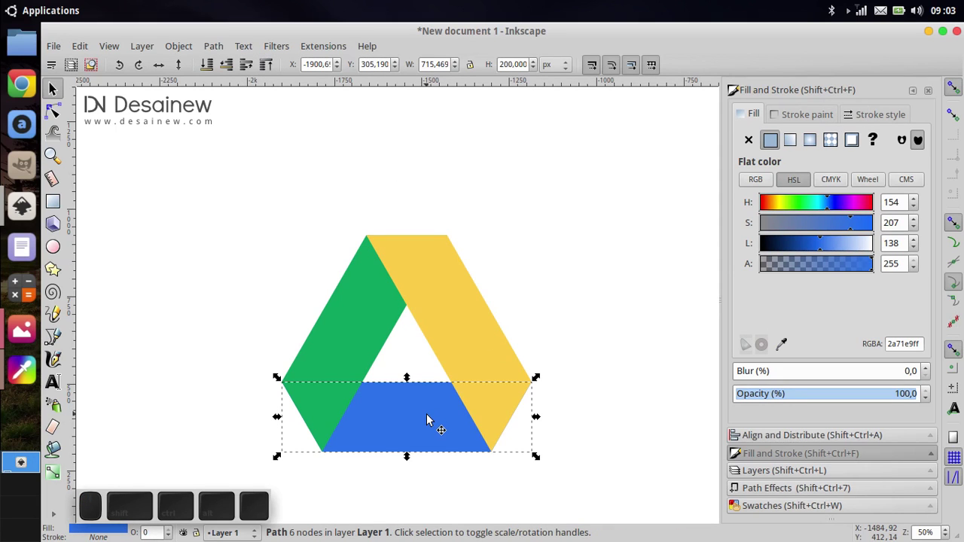
pyautogui.rightClick(430, 422)
# Cut the green-blue overlap from the blue band so the green foot shows in front.
pyautogui.click(503, 203)
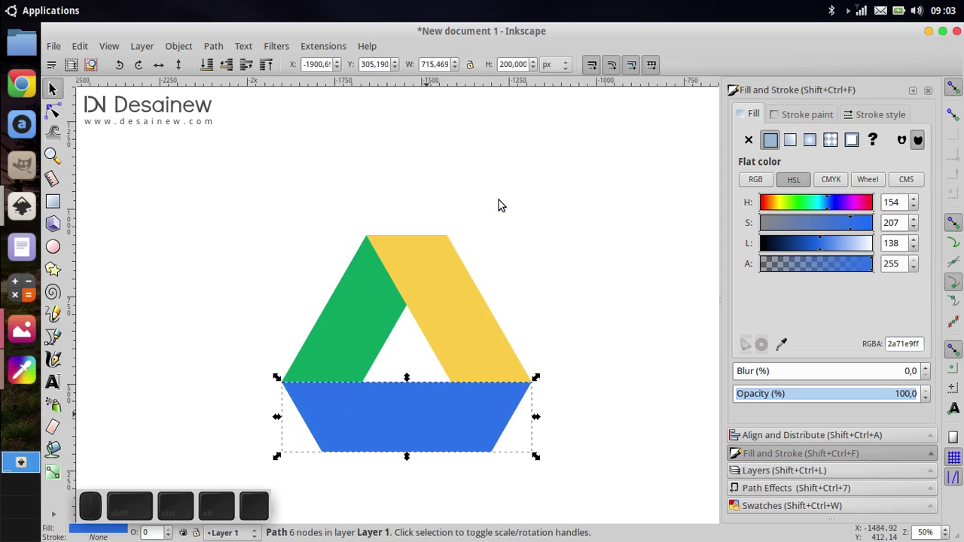
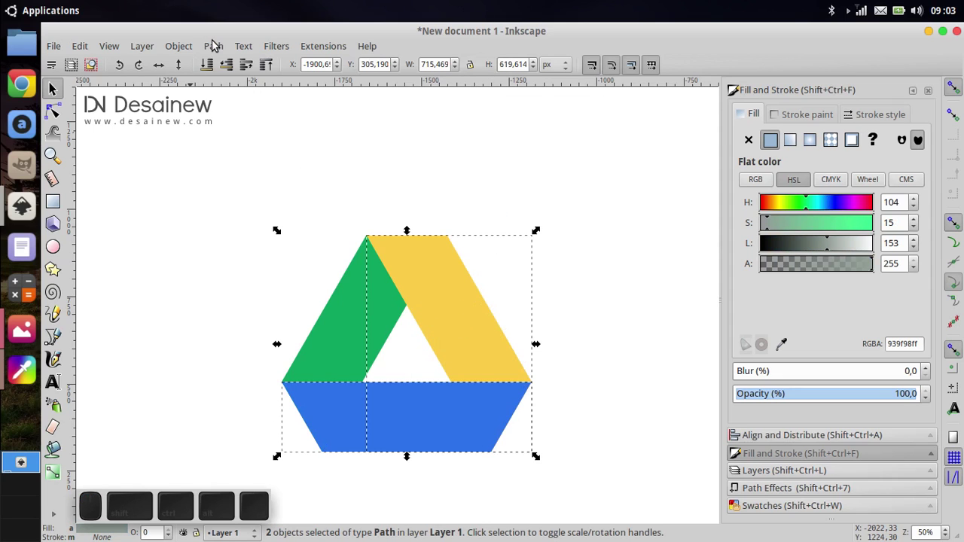
pyautogui.click(217, 48)
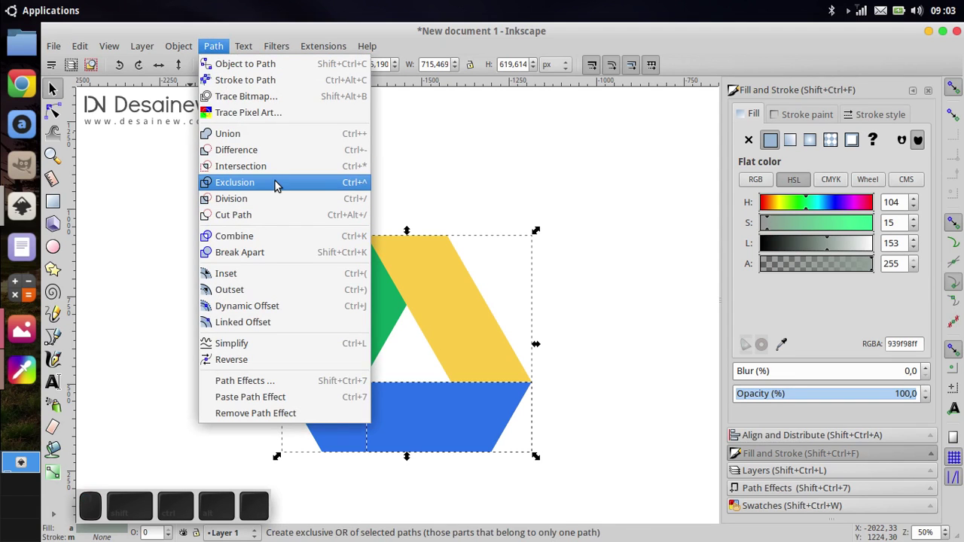
pyautogui.click(288, 157)
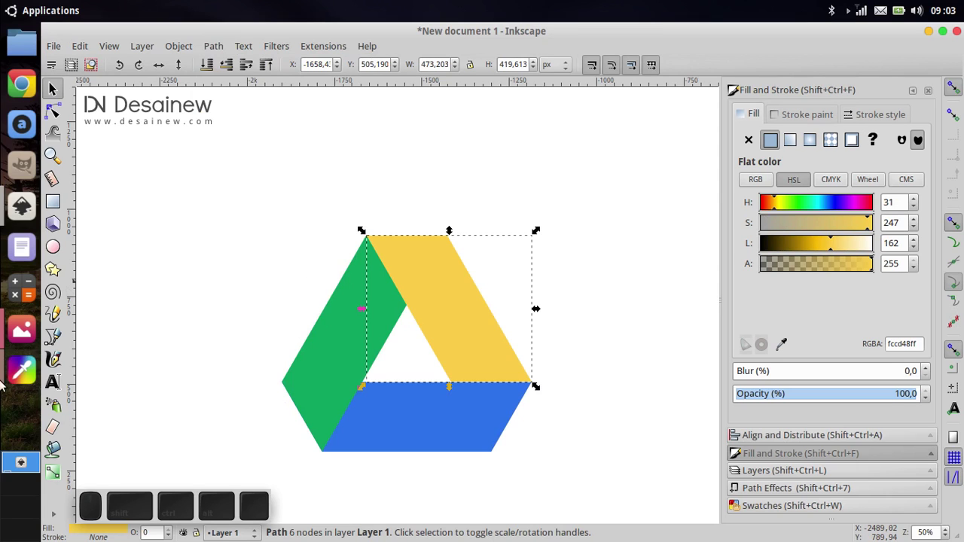
# Bring up the google-guides.png reference image to compare with the drawing.
pyautogui.click(18, 341)
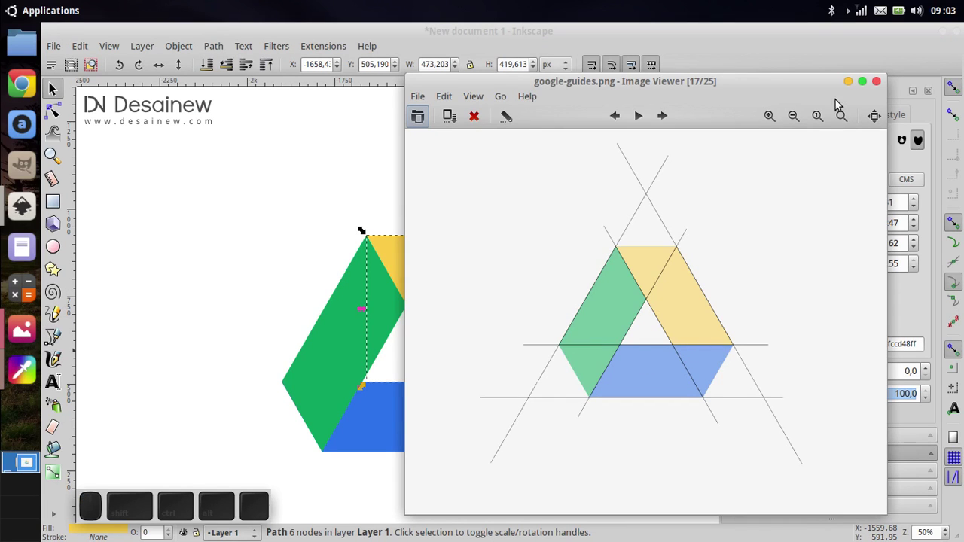
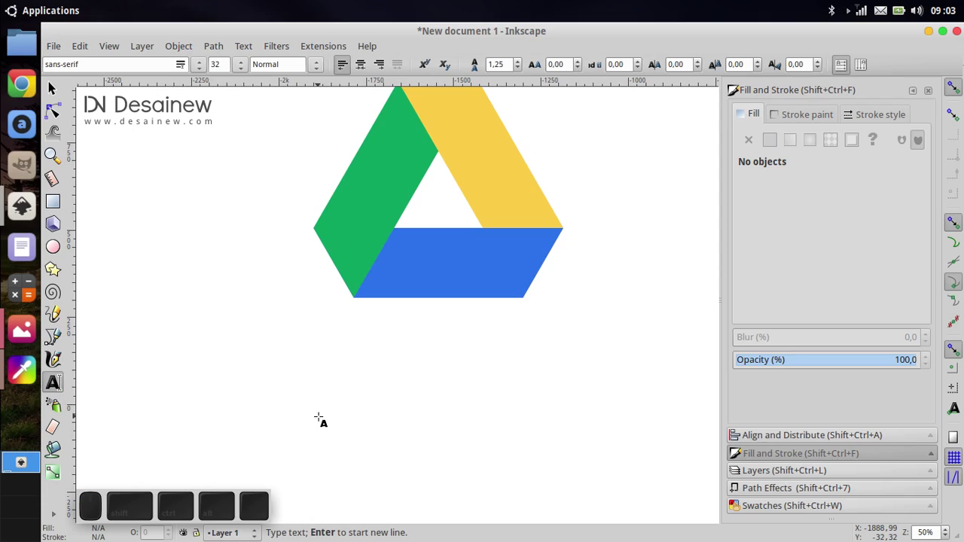
# Type the label 'Google Drive' beneath the logo and select all of it.
pyautogui.press('shift+g')
pyautogui.press('shift+o')
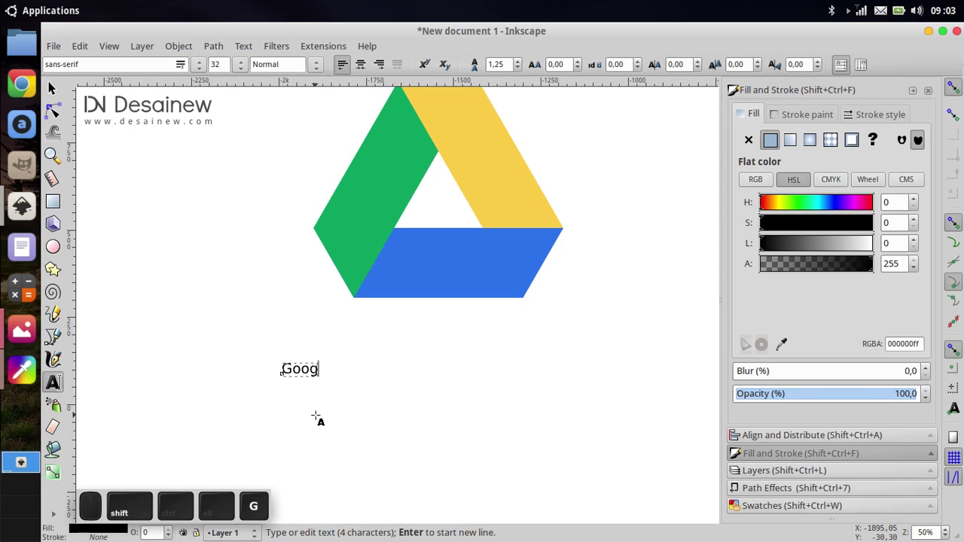
pyautogui.press('space')
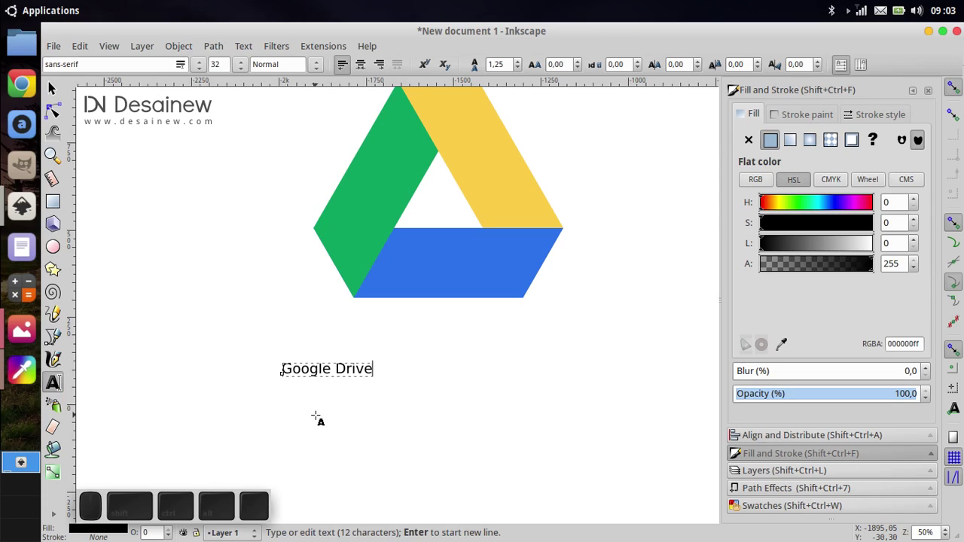
pyautogui.press('ctrl+a')
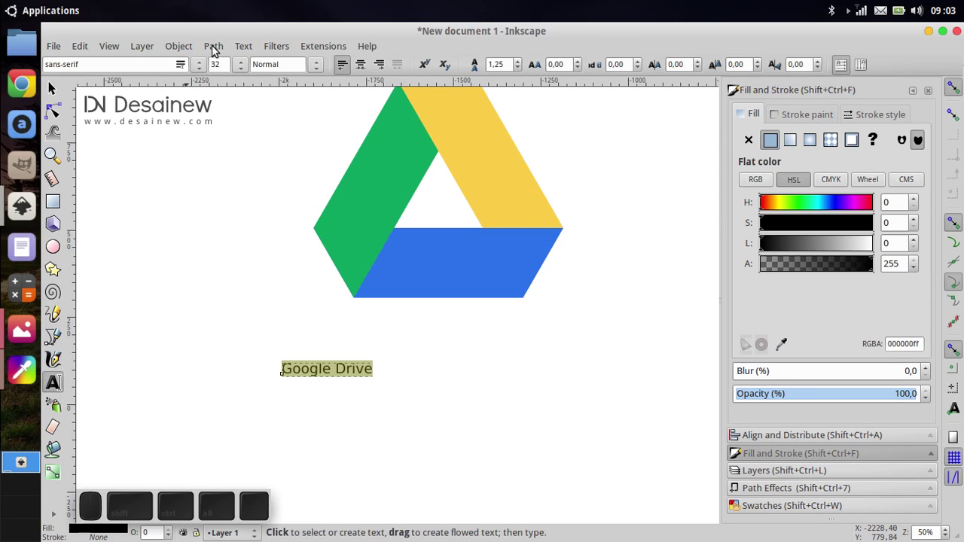
# Raise the label's font size substantially in Text and Font.
pyautogui.click(245, 52)
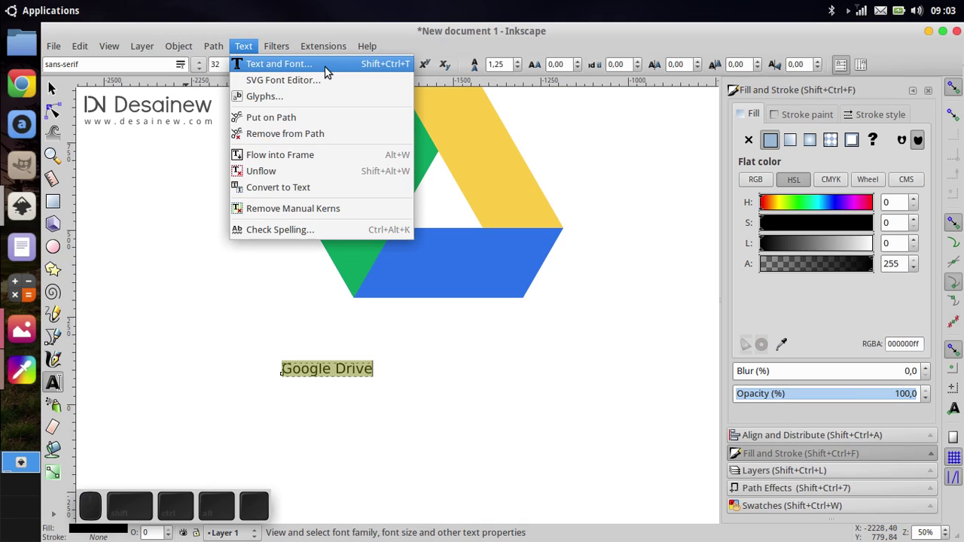
pyautogui.click(331, 69)
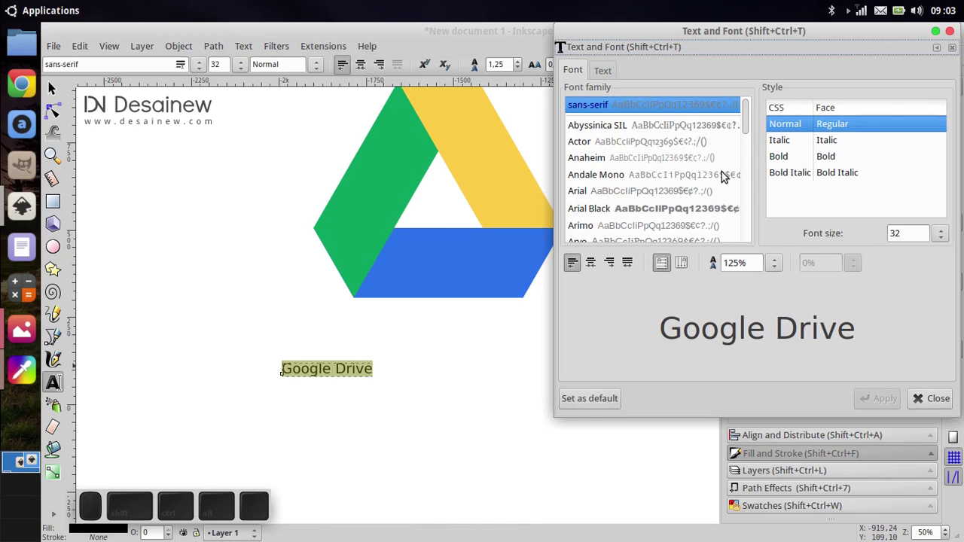
pyautogui.scroll(3)
pyautogui.click(668, 134)
pyautogui.click(669, 110)
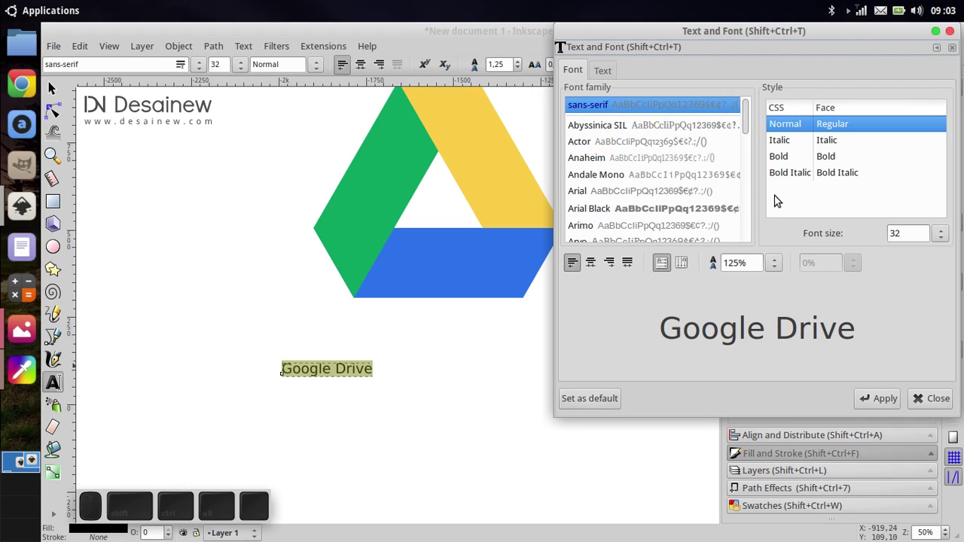
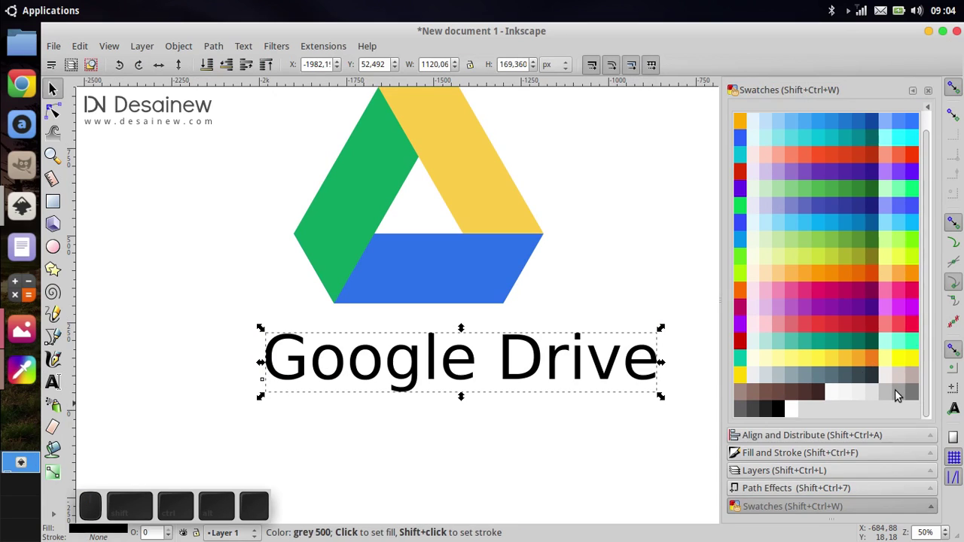
# Fill the 'Google Drive' label with a darker grey swatch.
pyautogui.click(902, 396)
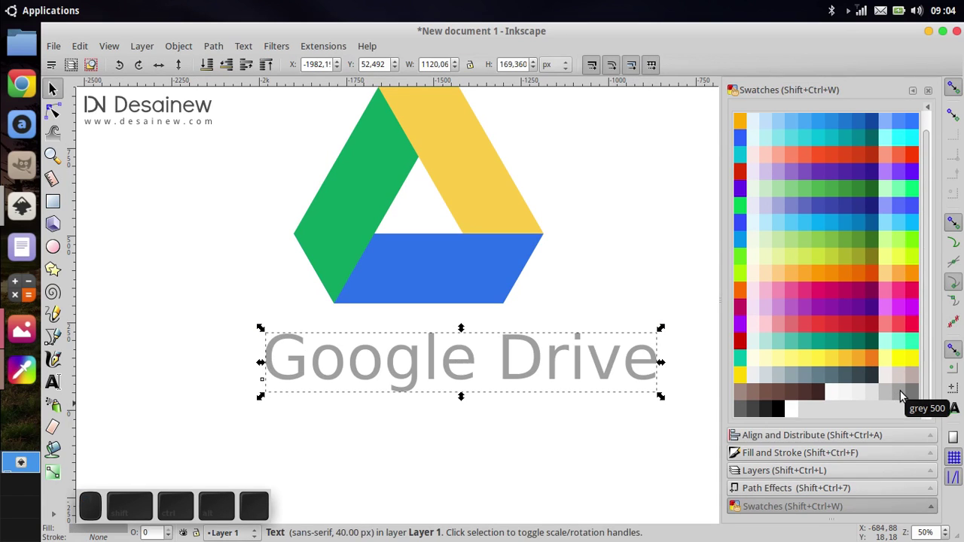
pyautogui.click(915, 400)
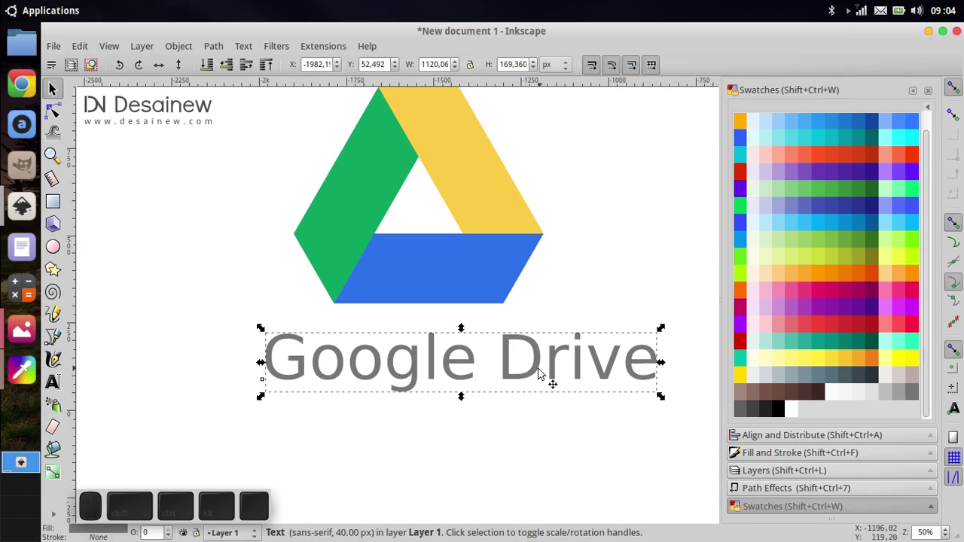
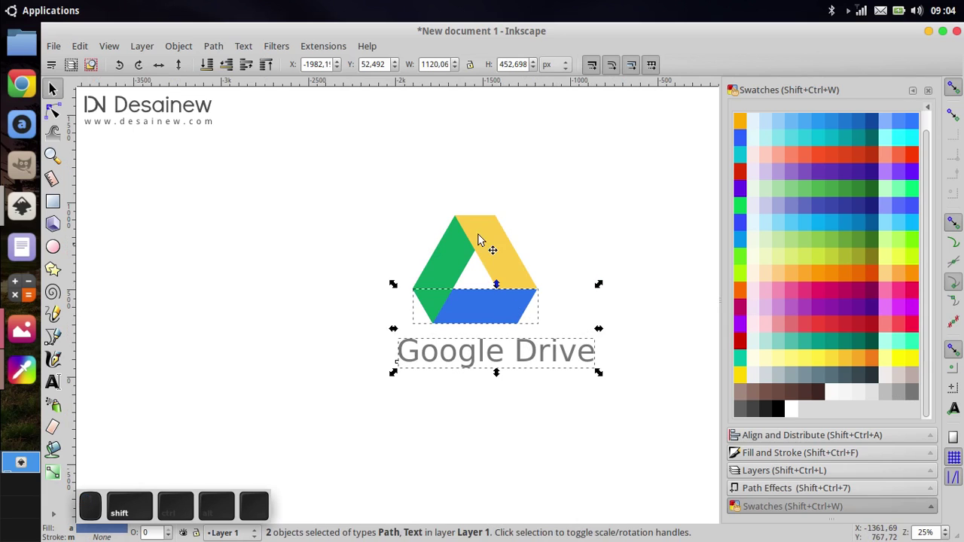
pyautogui.click(569, 236)
# Group the three logo bands into one object, then select the label along with it.
pyautogui.moveTo(332, 164); pyautogui.dragTo(574, 342)
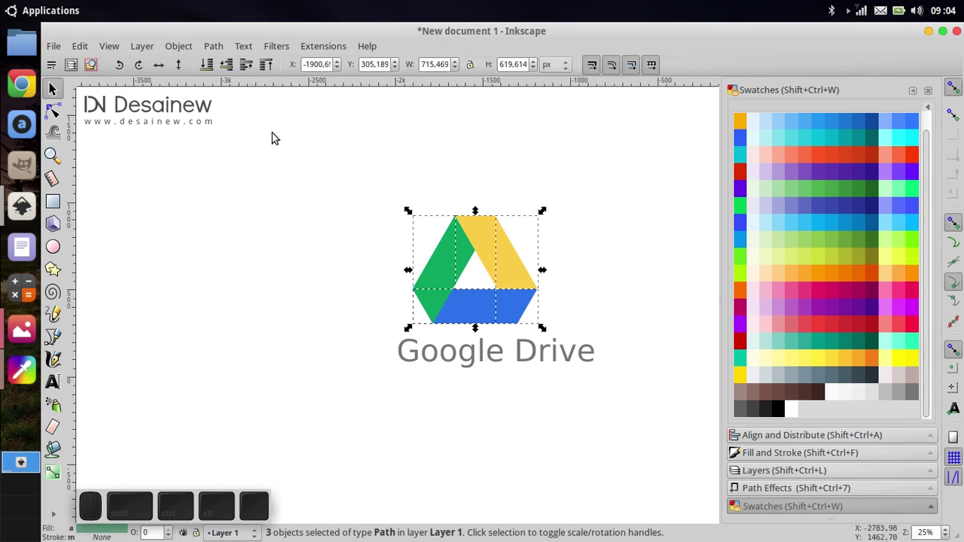
pyautogui.click(194, 50)
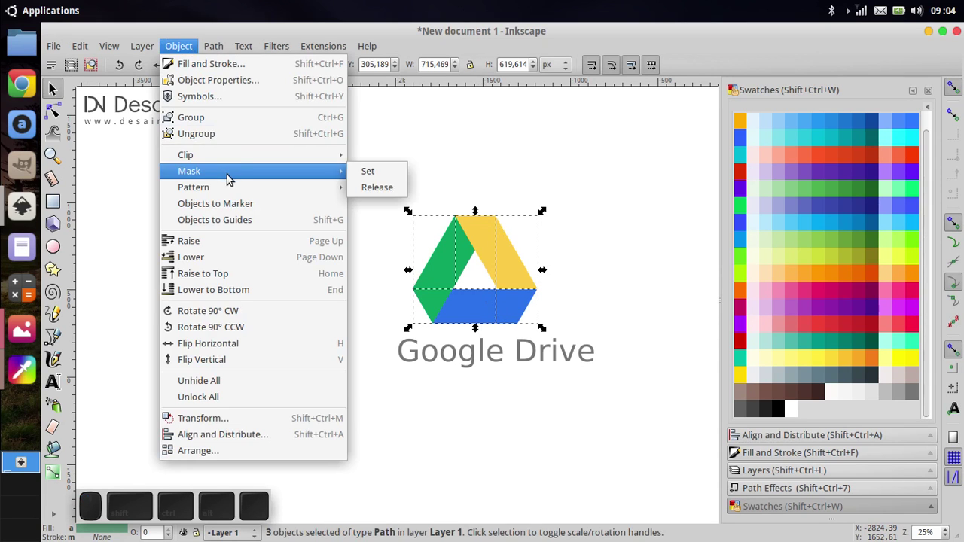
pyautogui.click(267, 125)
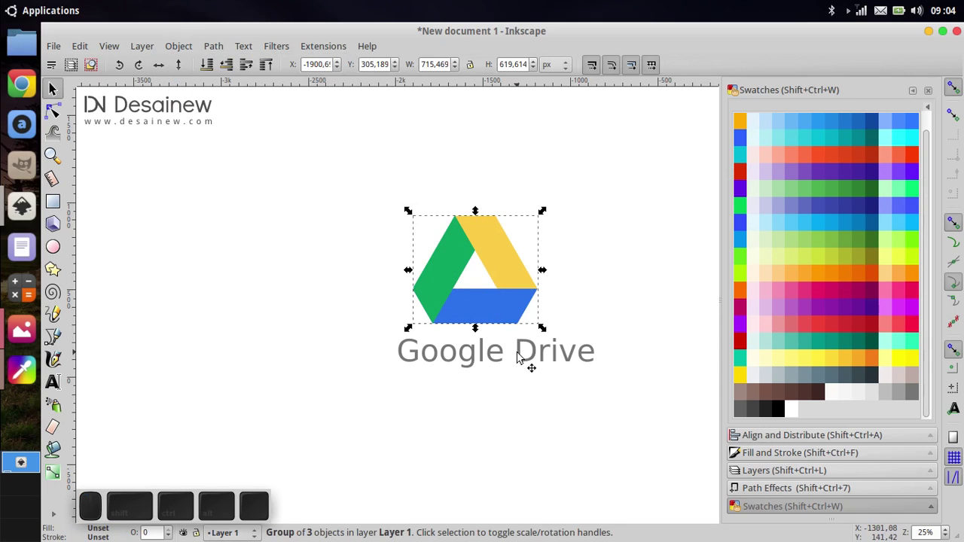
pyautogui.click(523, 358)
pyautogui.click(515, 309)
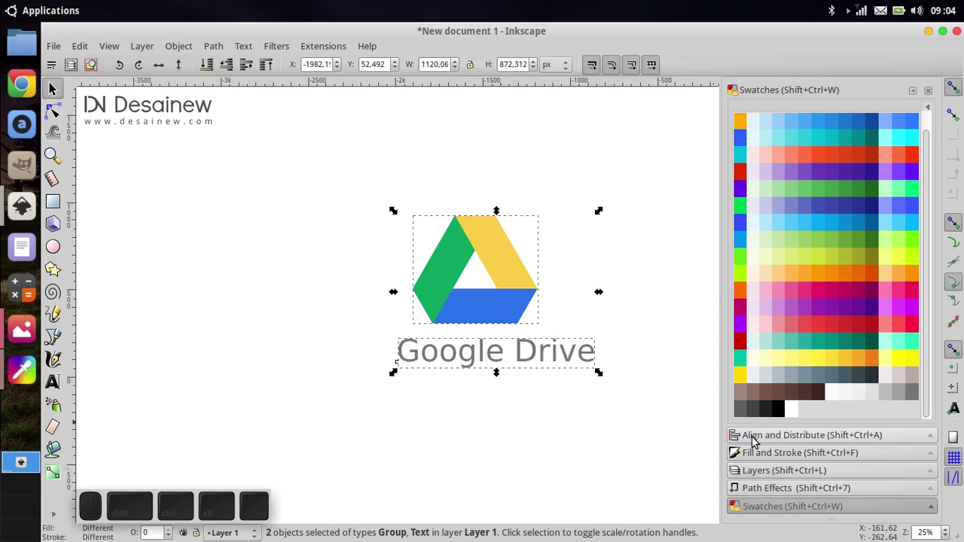
# Centre the label on the vertical axis under the logo group via Align and Distribute.
pyautogui.click(771, 440)
pyautogui.click(851, 181)
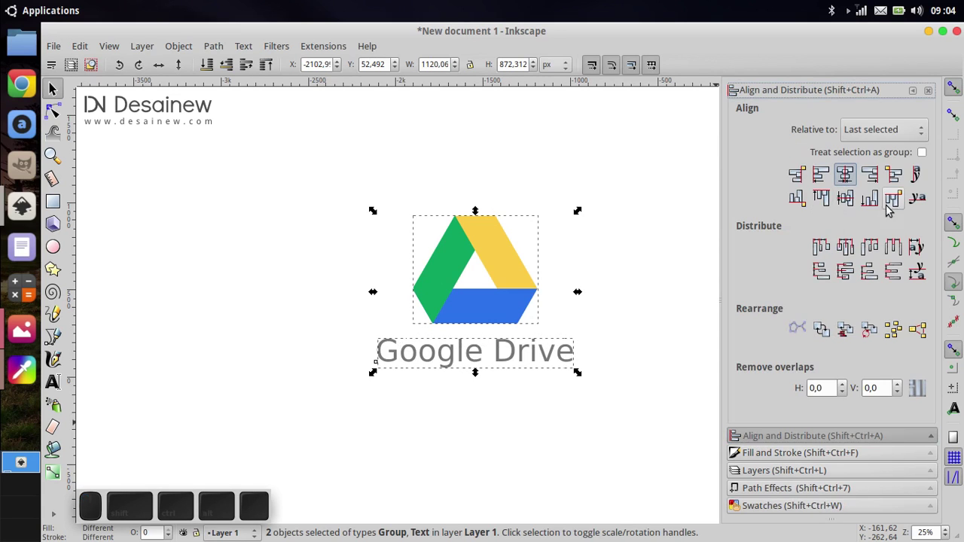
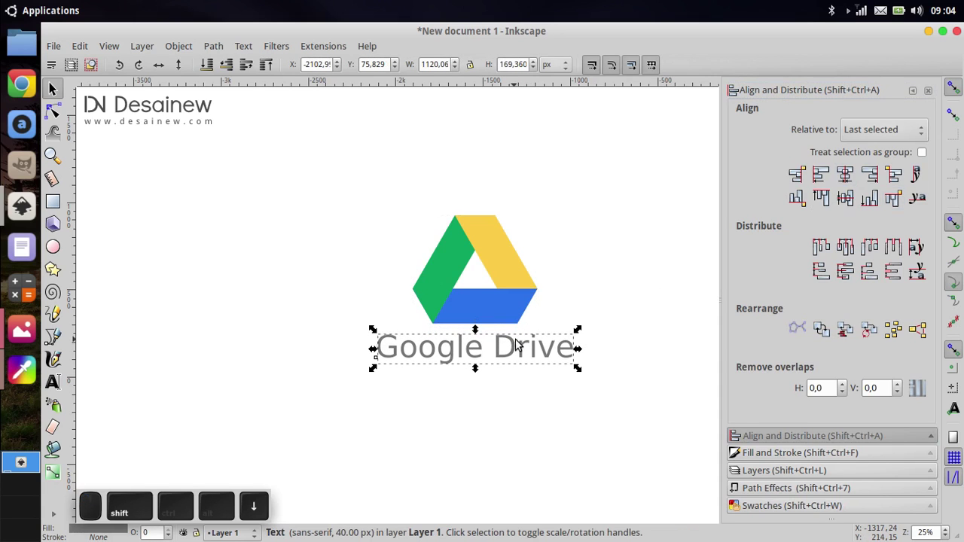
pyautogui.press('shift+Down')
pyautogui.click(596, 401)
pyautogui.scroll(-3)
# Adjust the view around the logo and deselect everything.
pyautogui.middleClick(549, 369)
pyautogui.scroll(3)
pyautogui.click(290, 169)
pyautogui.click(482, 321)
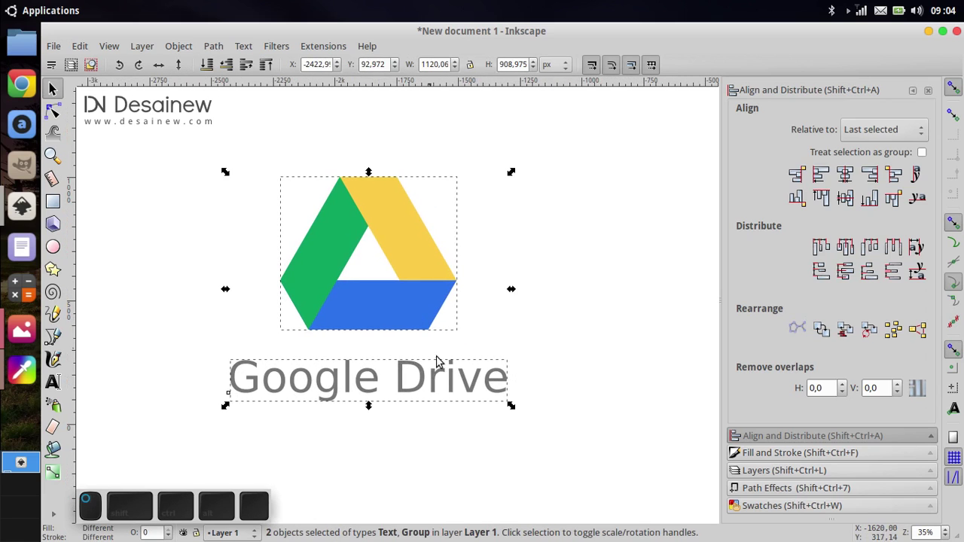
pyautogui.click(543, 439)
pyautogui.click(418, 380)
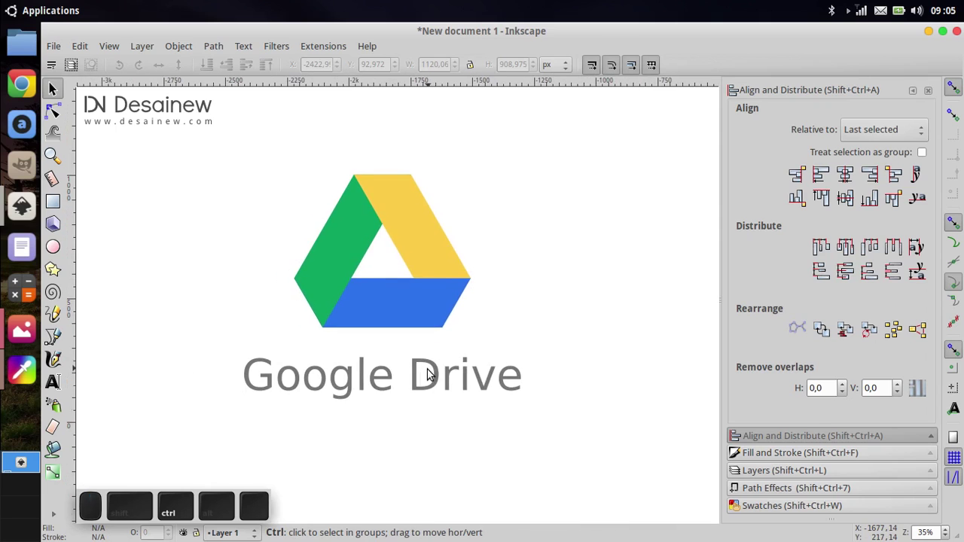
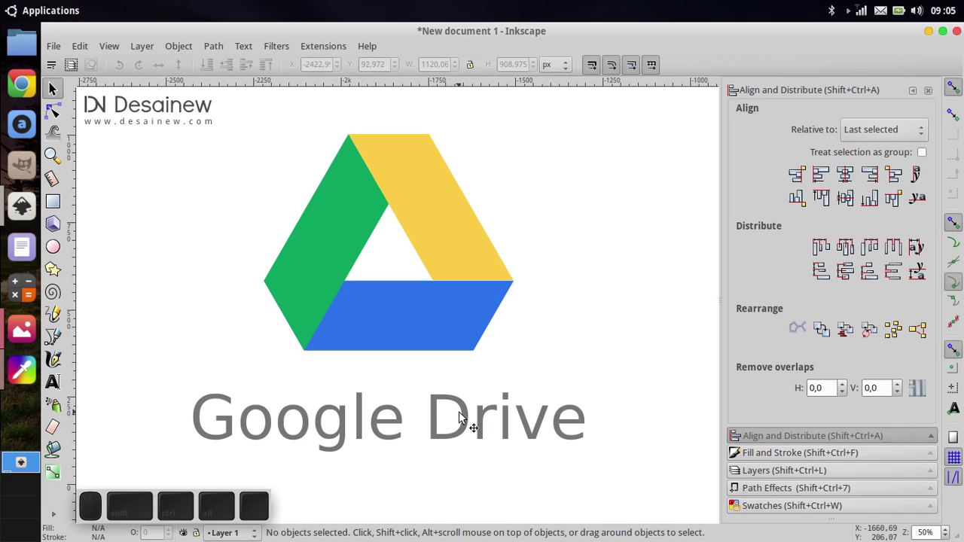
# Pan the finished logo into view and minimise the Inkscape window to the desktop.
pyautogui.moveTo(514, 339); pyautogui.dragTo(870, 175)
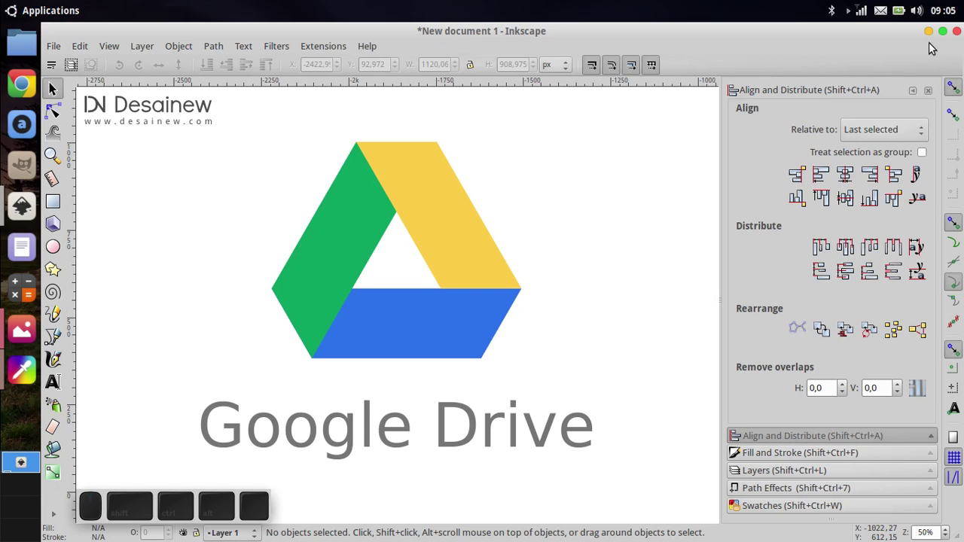
pyautogui.click(939, 42)
pyautogui.scroll(3)
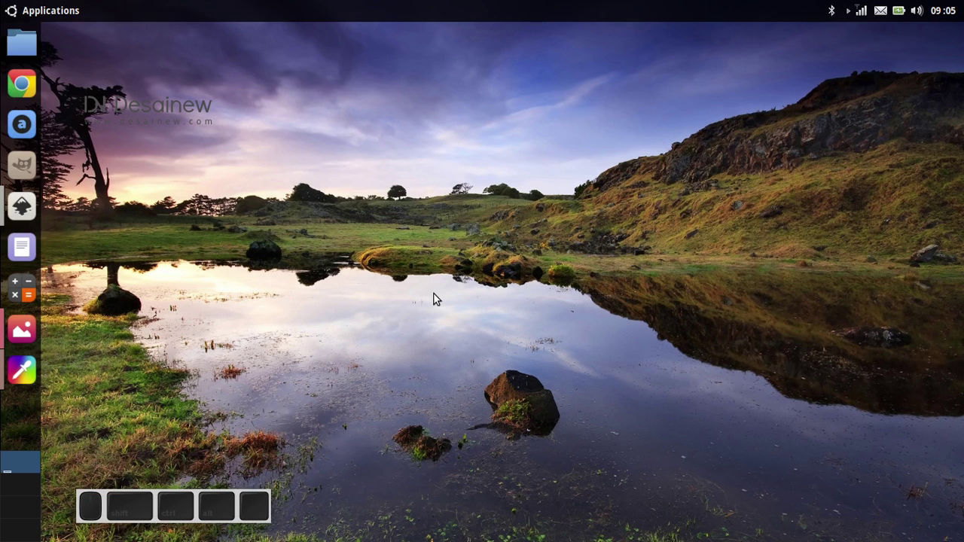